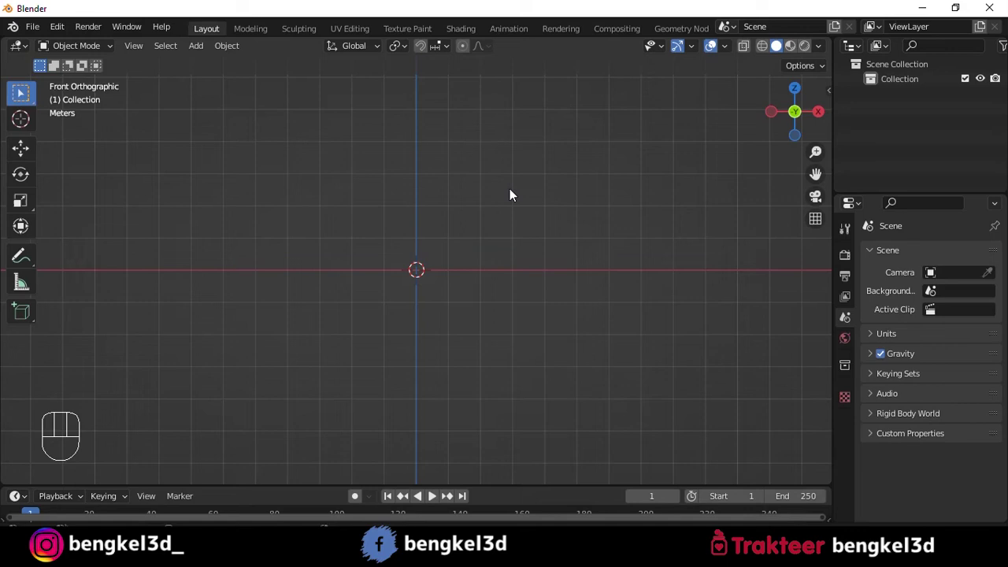
- Zoom into the empty front orthographic view ready to add objects
drag(466, 154, 454, 154)
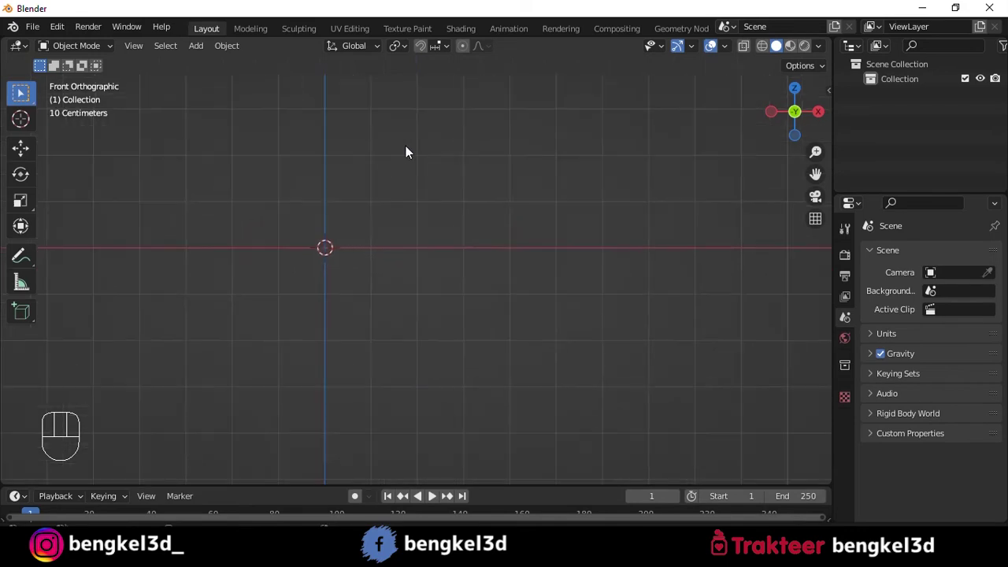
middle_click(393, 159)
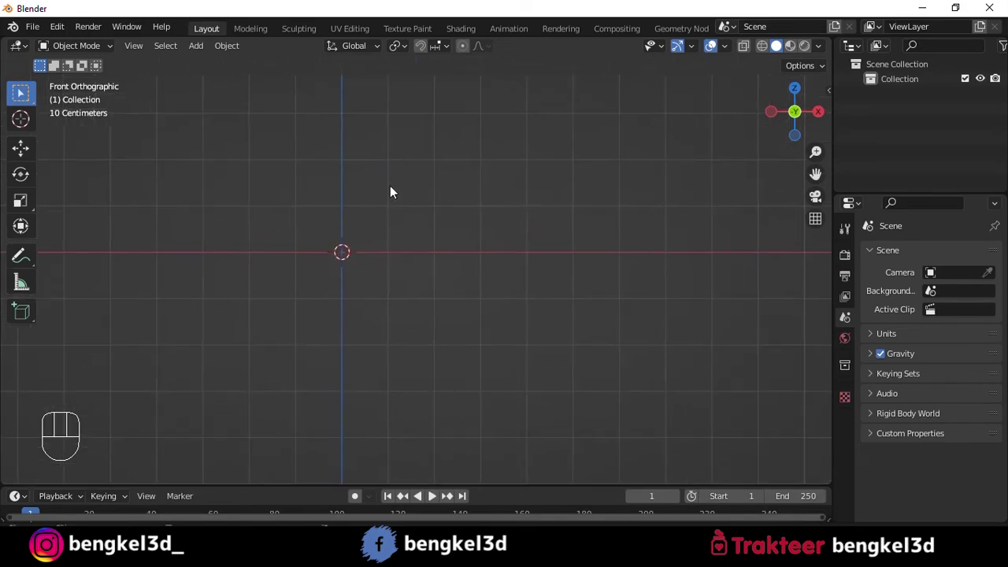
- Add the chair blueprint as a reference image and scale it up
key(shift+a)
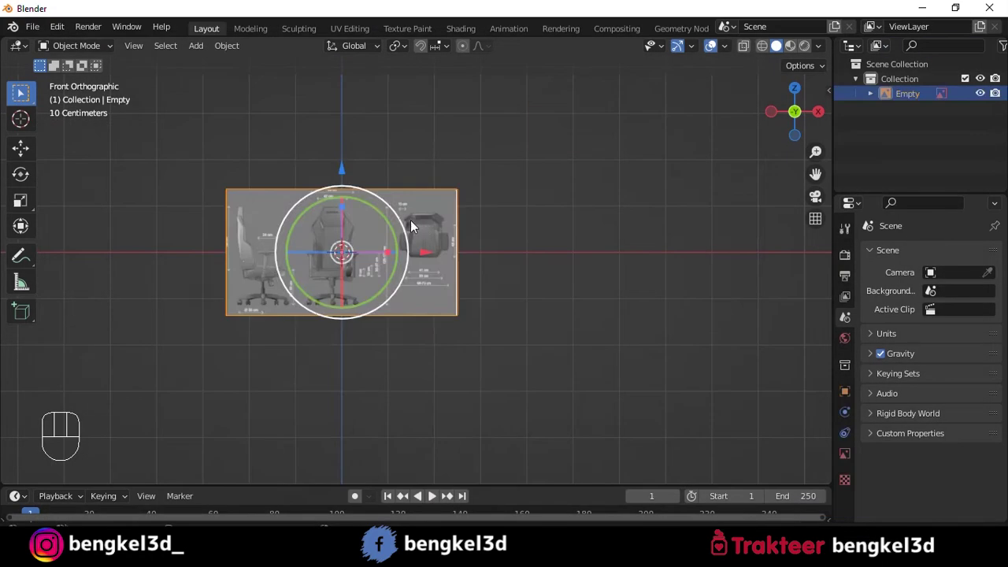
drag(333, 231, 419, 202)
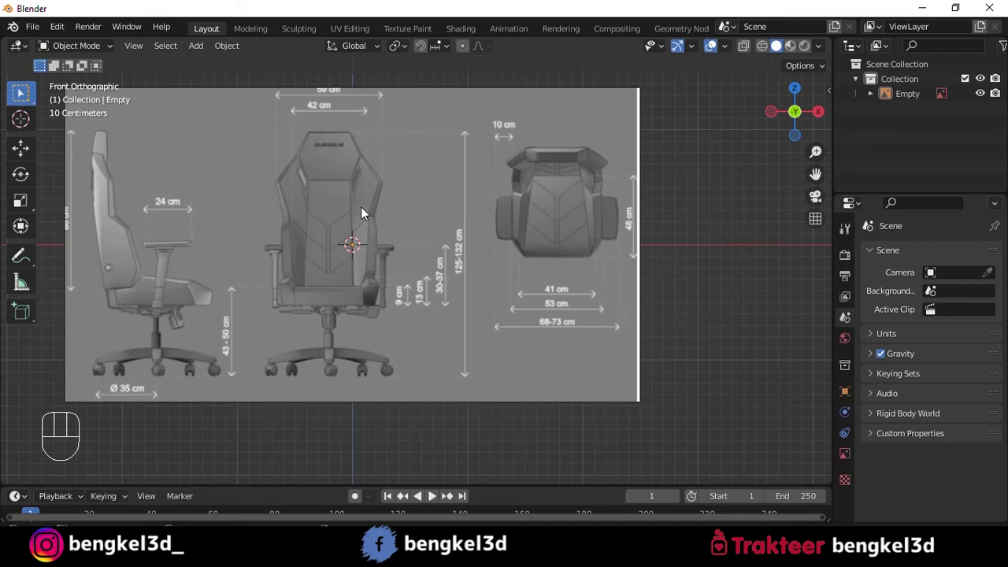
- Duplicate the reference and rotate the copy -90° on Z so the two images cross
drag(478, 211, 368, 213)
key(shift+d)
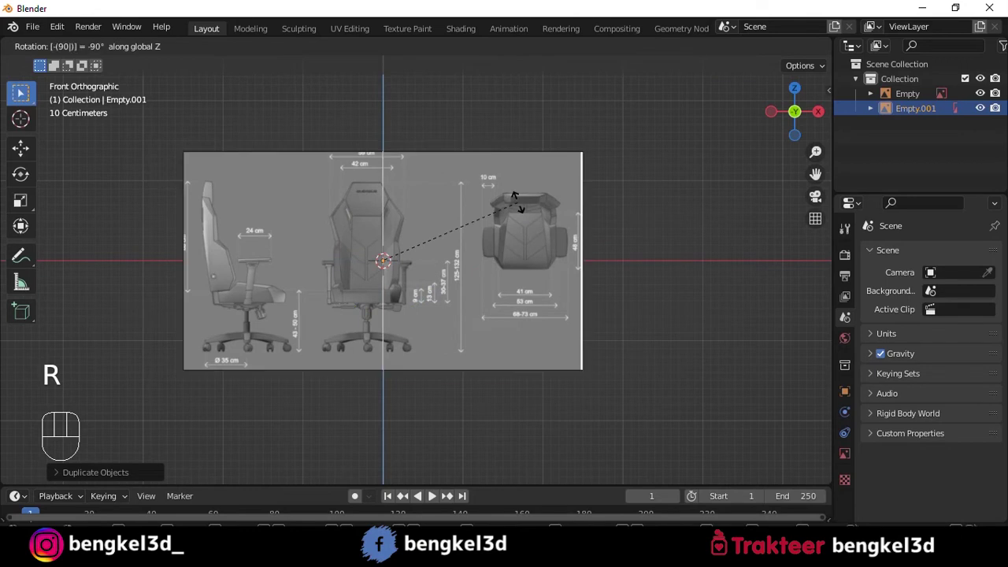
drag(520, 211, 423, 259)
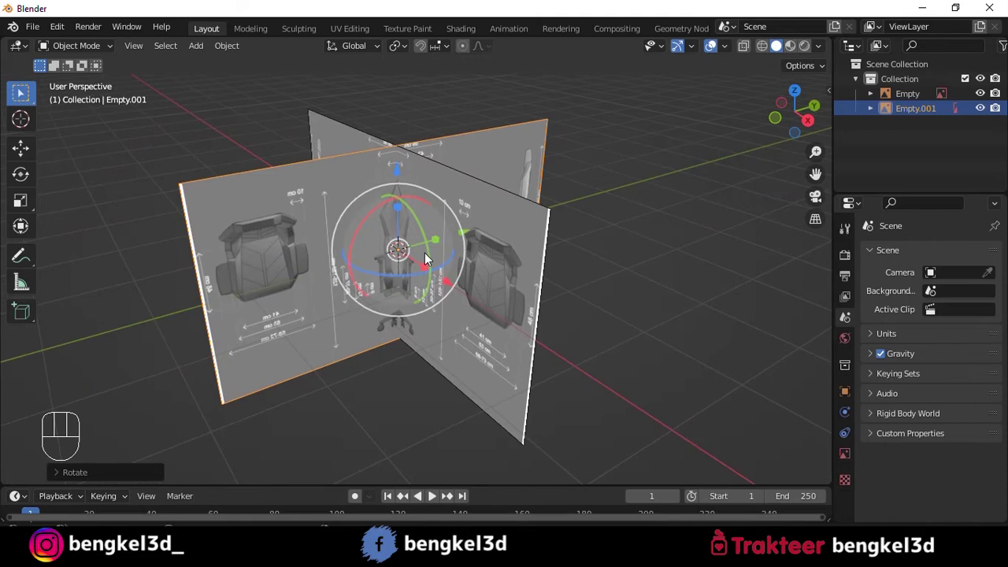
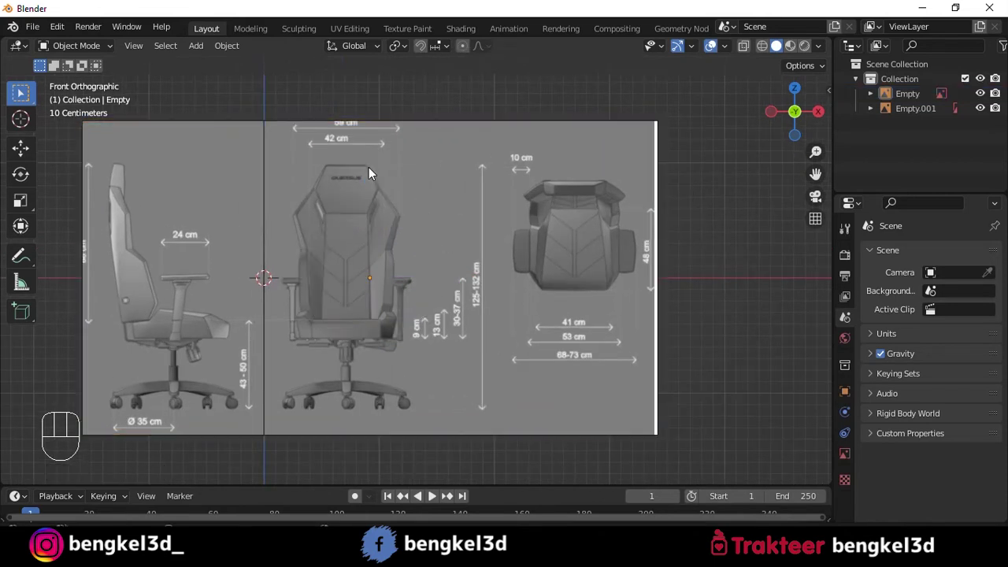
- Zoom in on the chair's front reference drawing in front orthographic view
drag(326, 266, 332, 240)
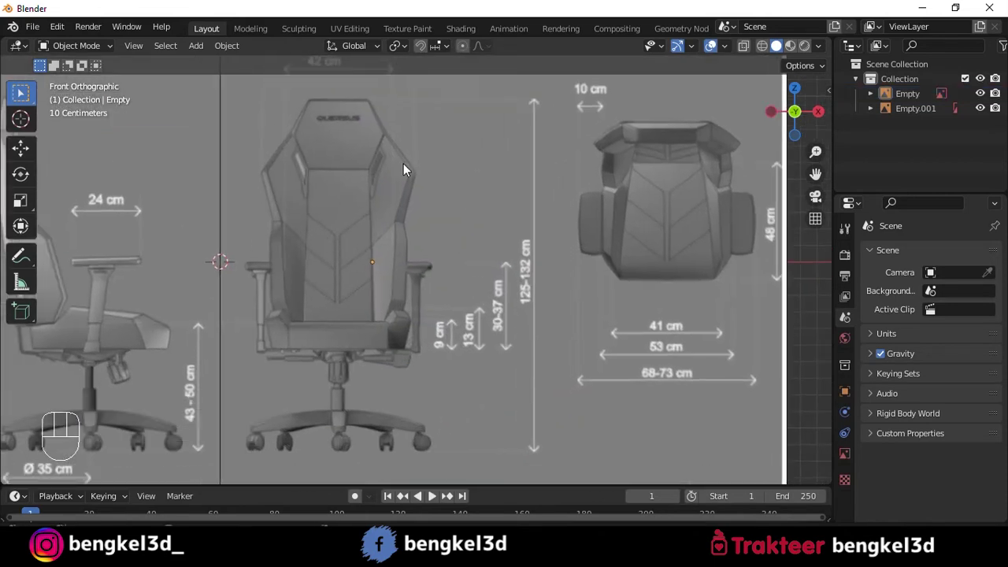
- Add a plane rotated 90° on X over the backrest and enable X-Ray so the reference shows through
key(shift+a)
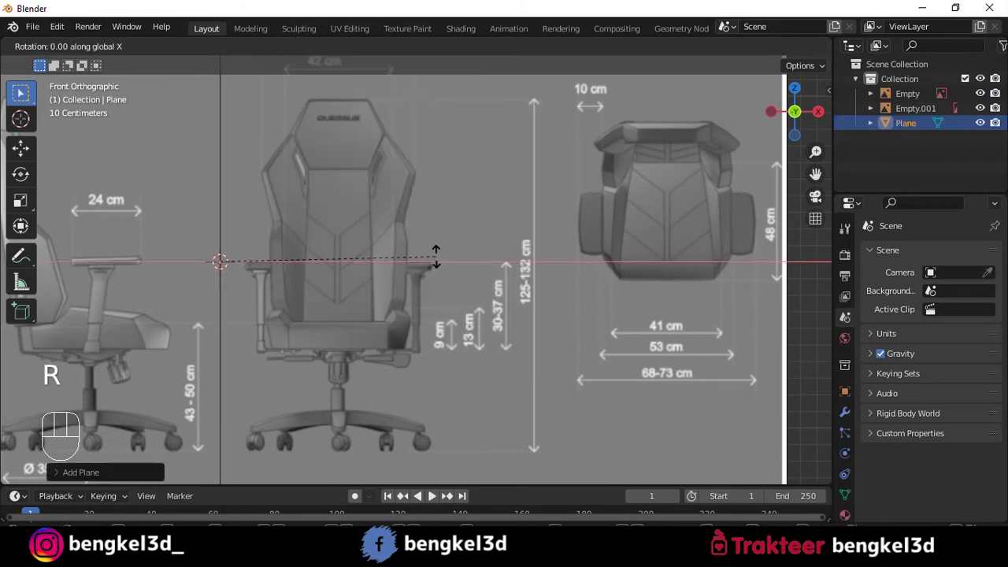
drag(309, 248, 443, 270)
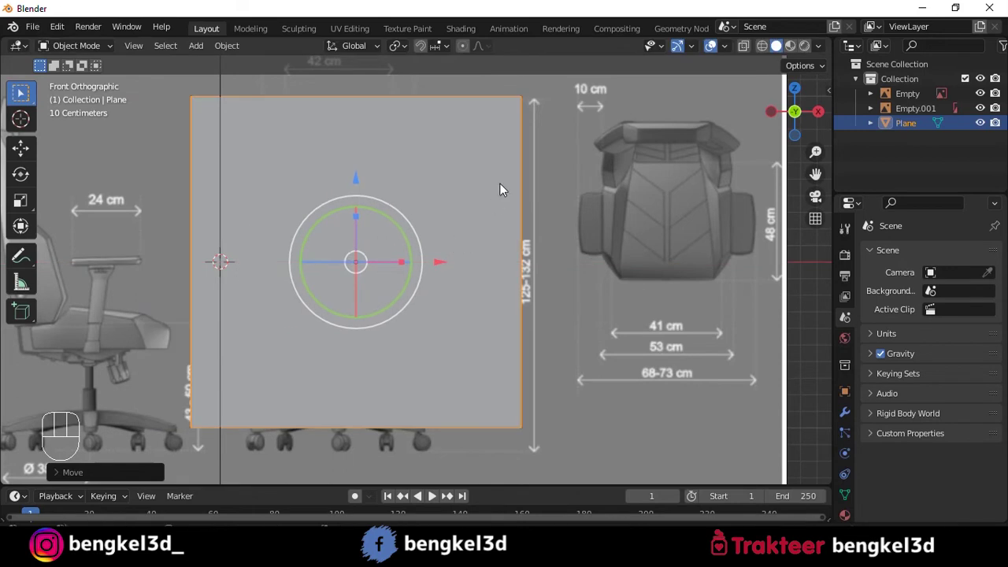
click(489, 207)
middle_click(489, 207)
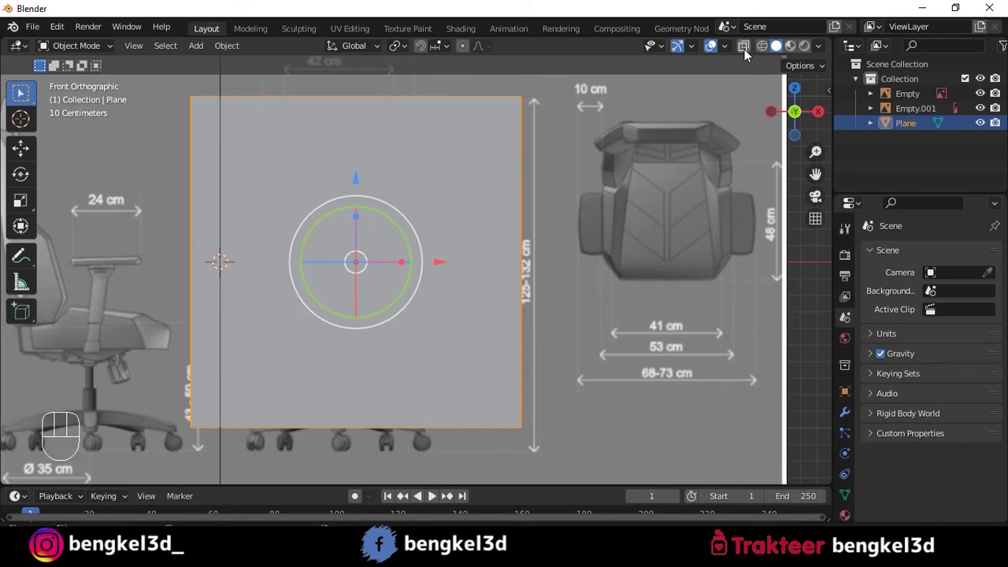
drag(748, 54, 730, 58)
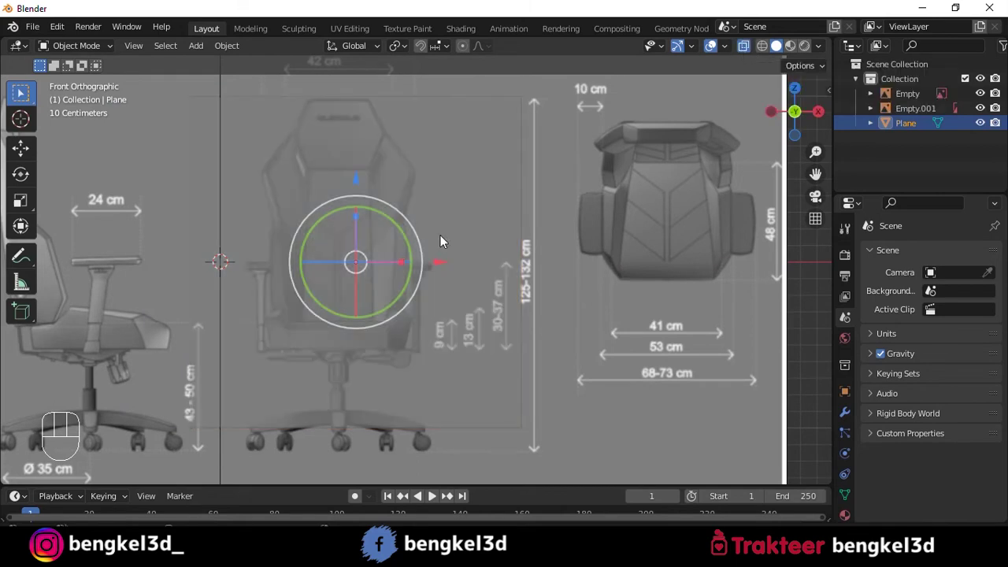
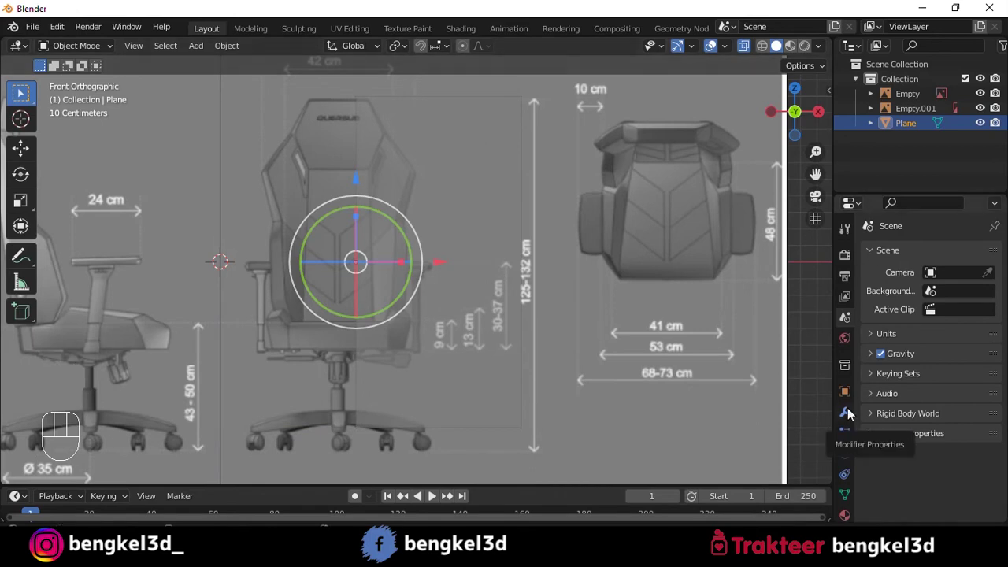
- Add a Mirror modifier with Clipping to the plane
click(851, 414)
drag(928, 254, 670, 379)
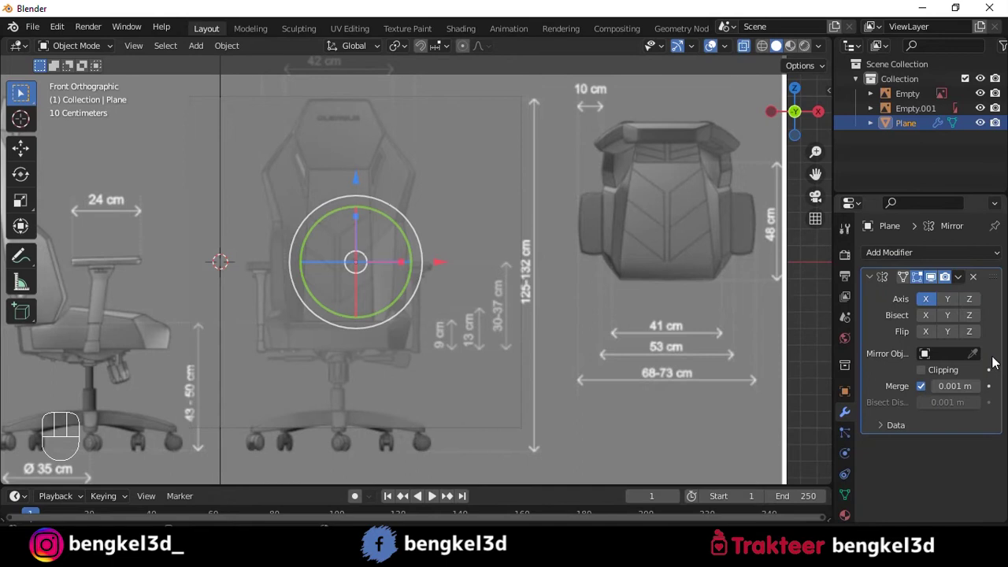
drag(929, 377, 923, 362)
- Shrink the plane to a small square beside the armrest and frame the view on it
key(alt+z)
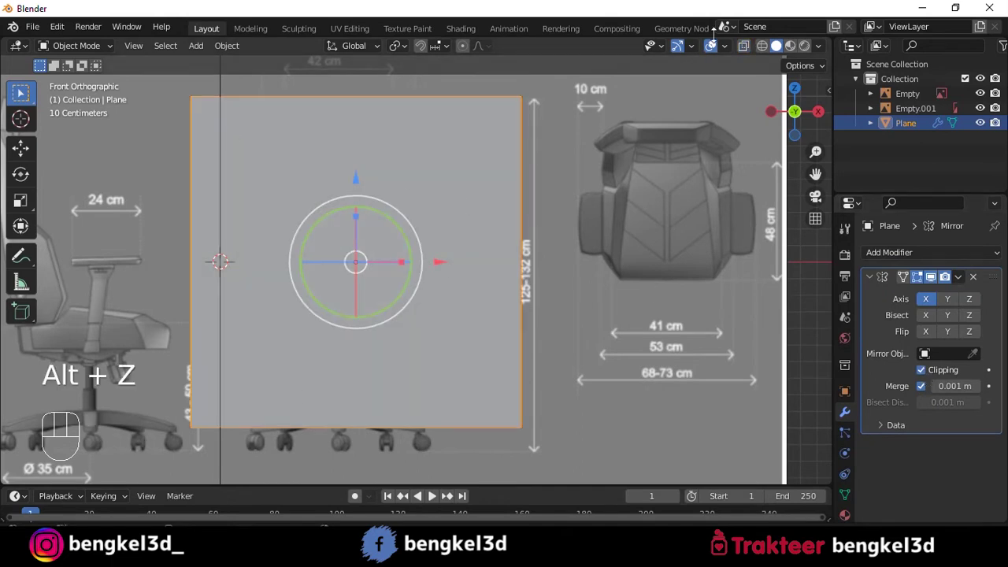
key(alt+z)
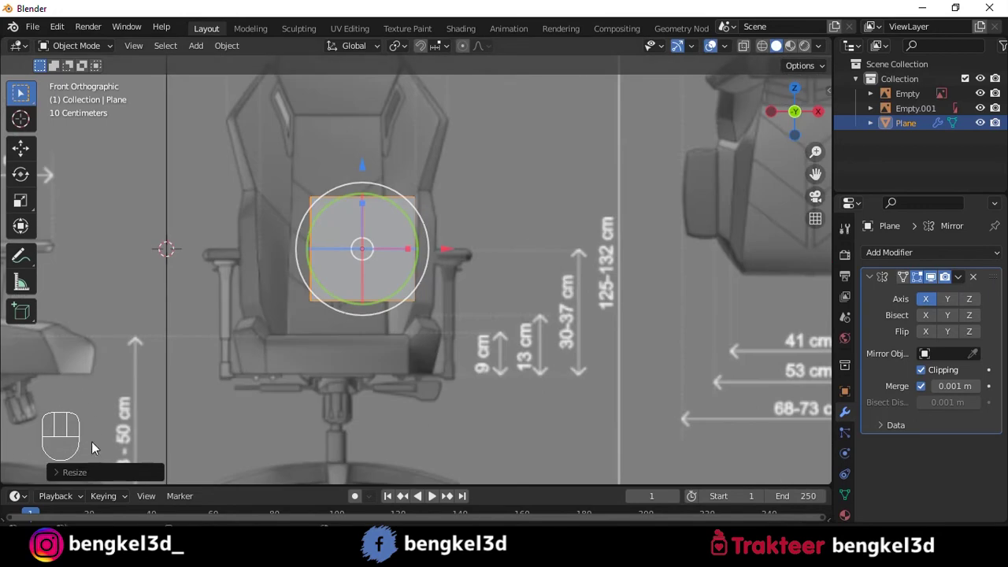
key(g)
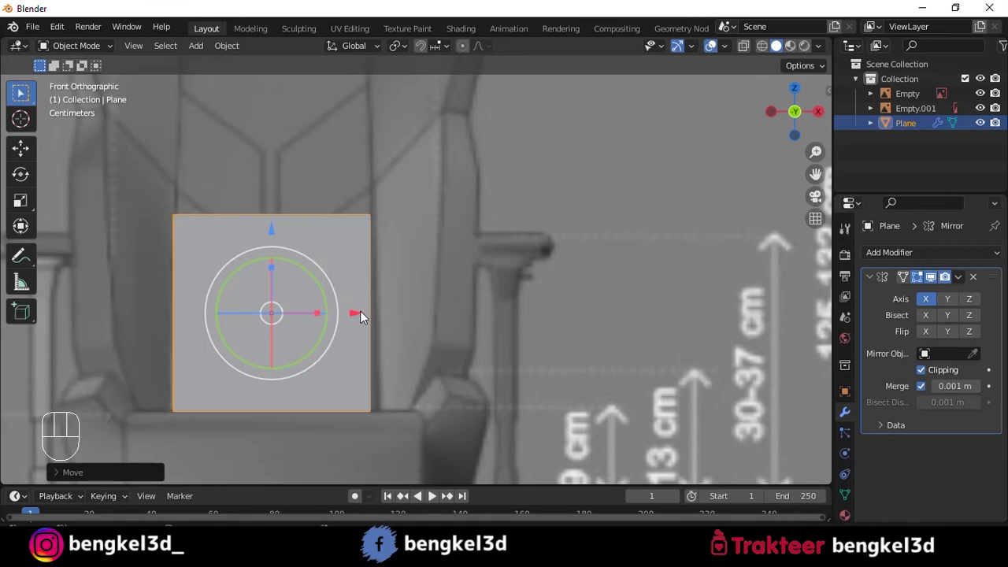
- In Edit Mode, extrude and scale the plane's edges to trace the backrest's top and side wing
drag(372, 318, 376, 322)
drag(424, 316, 428, 298)
key(alt+z)
key(Tab)
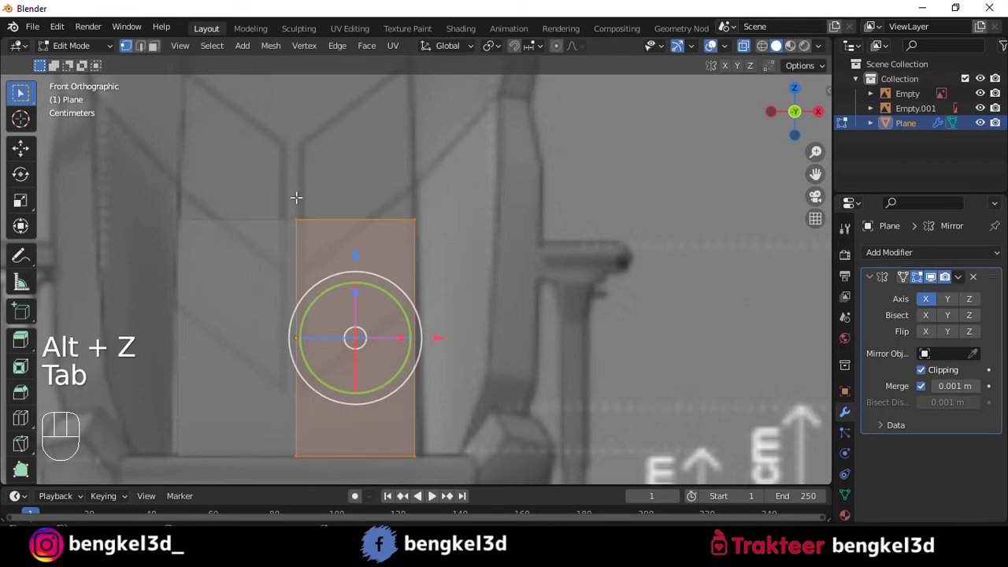
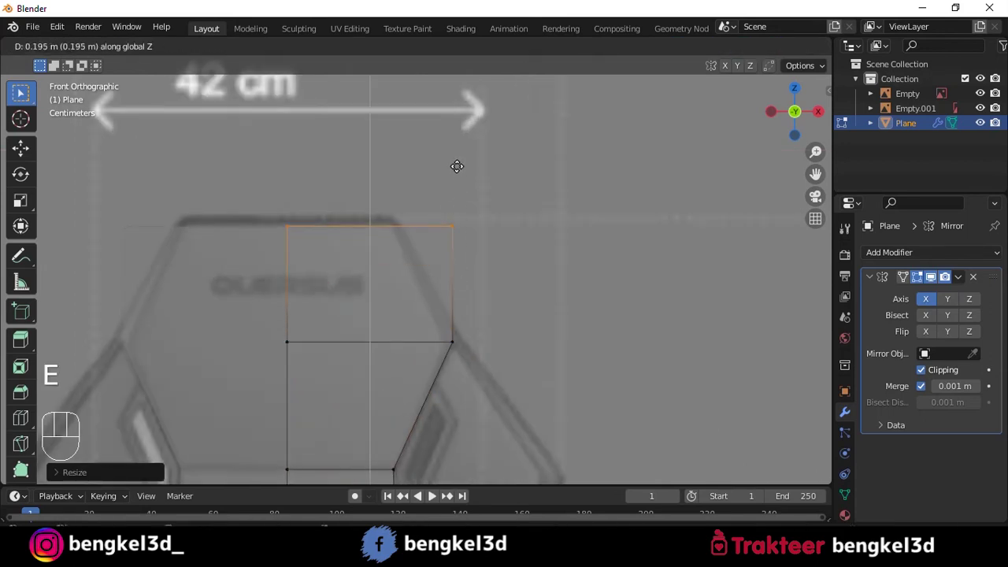
key(s)
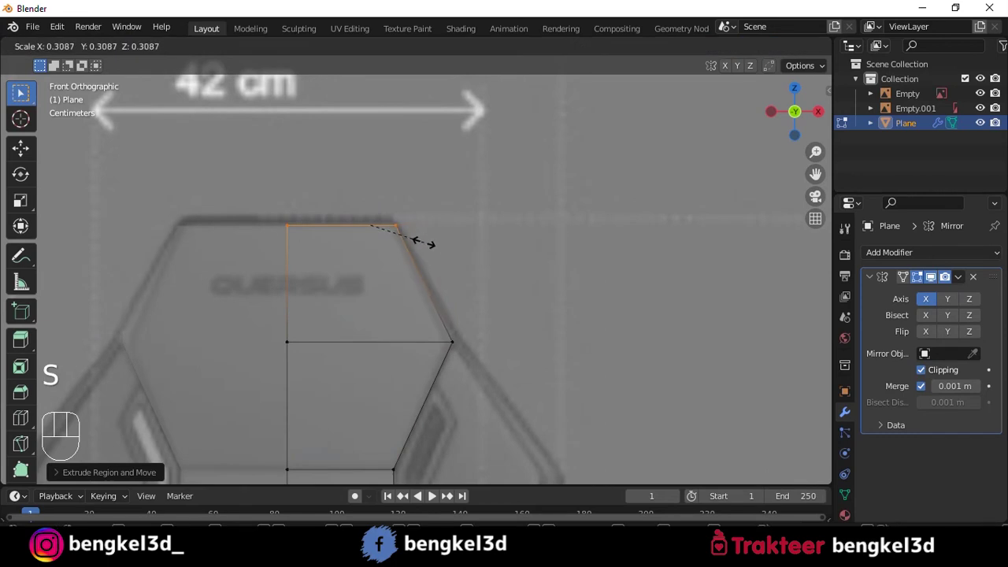
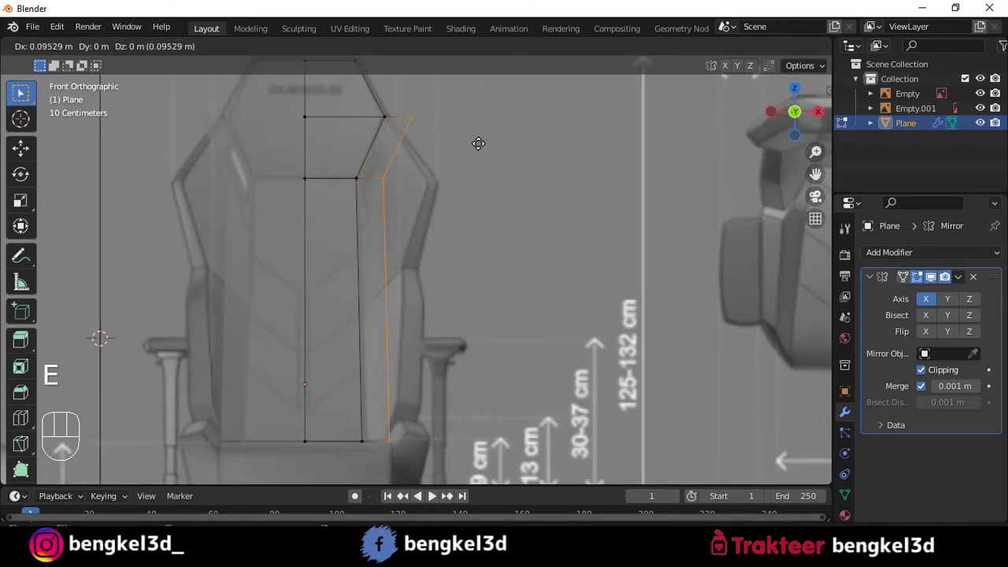
scroll(up, 3)
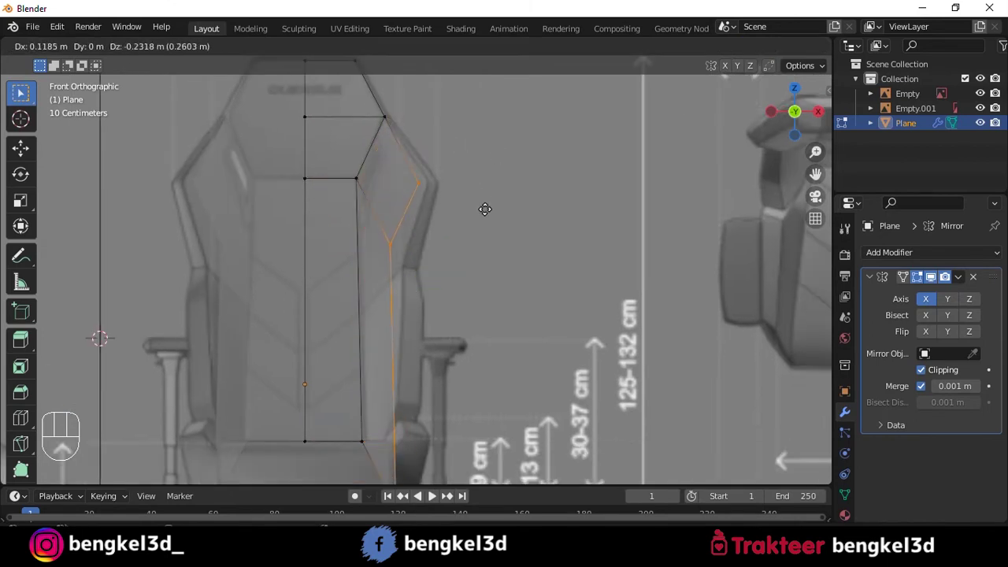
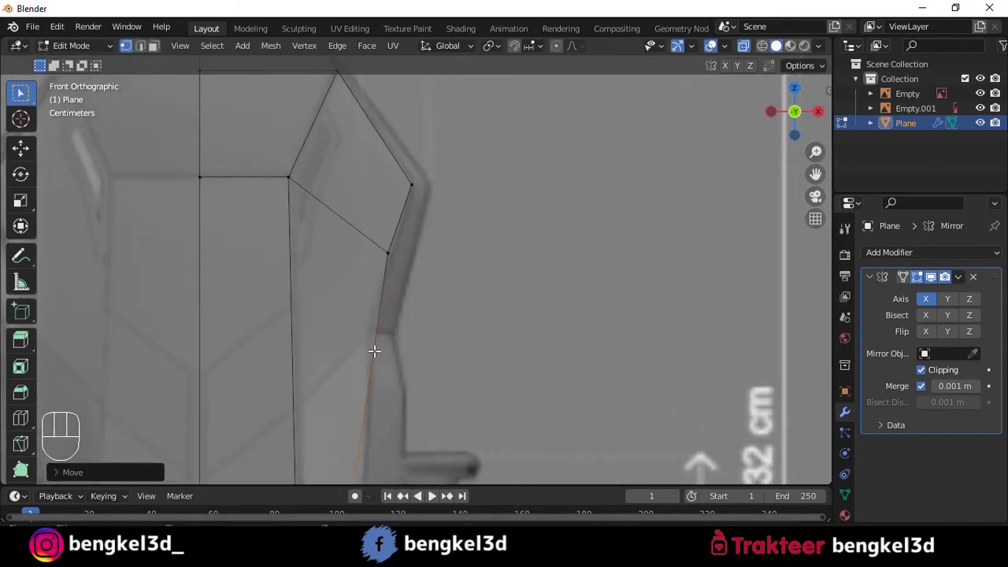
- Insert and slide edge loops and nudge vertices so the backrest's upper corner follows the reference
key(ctrl+r)
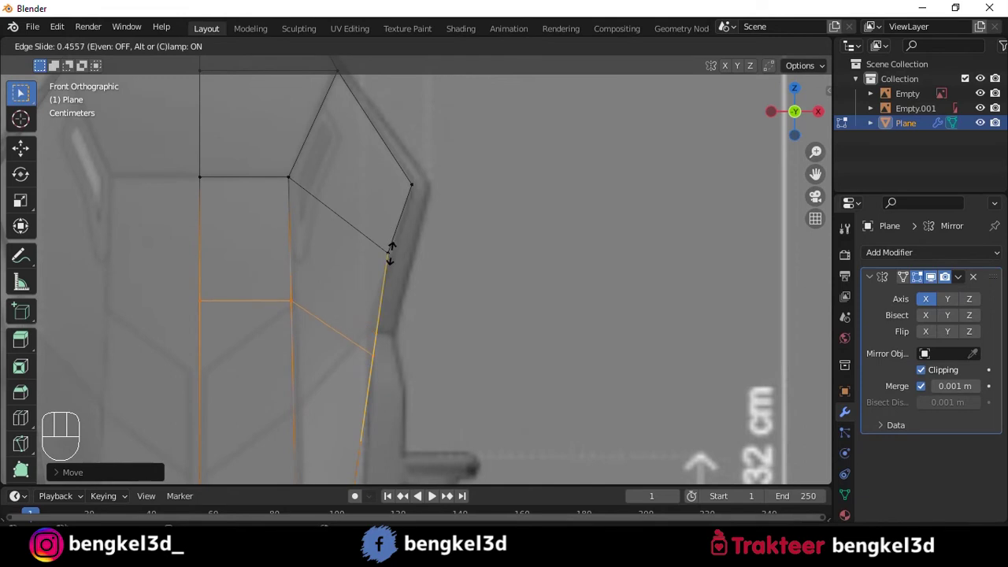
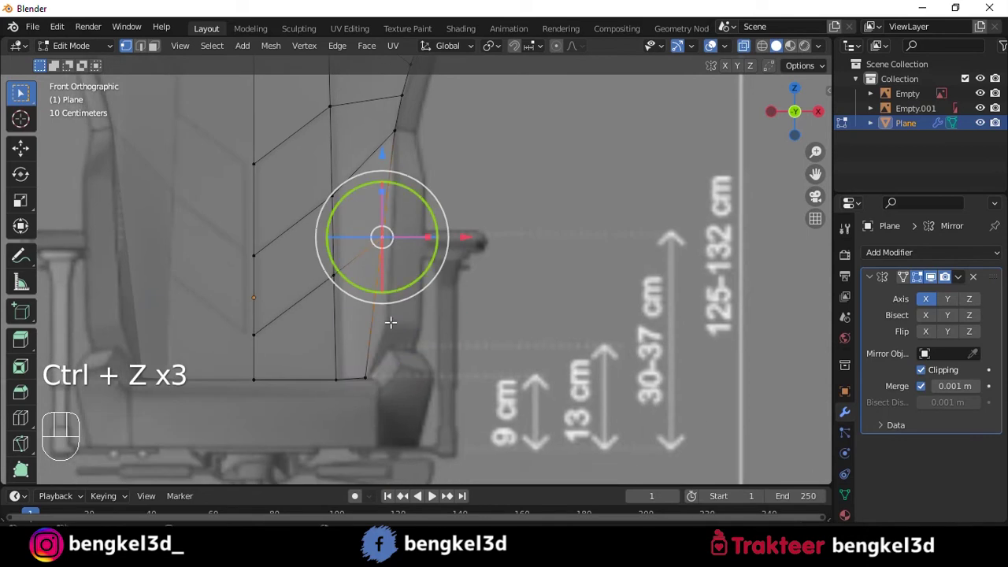
key(ctrl+r)
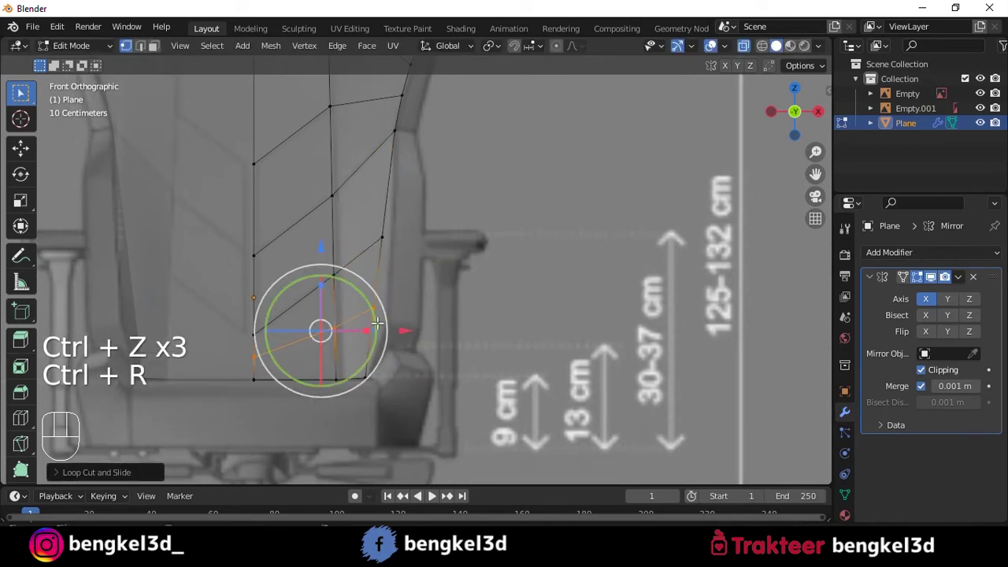
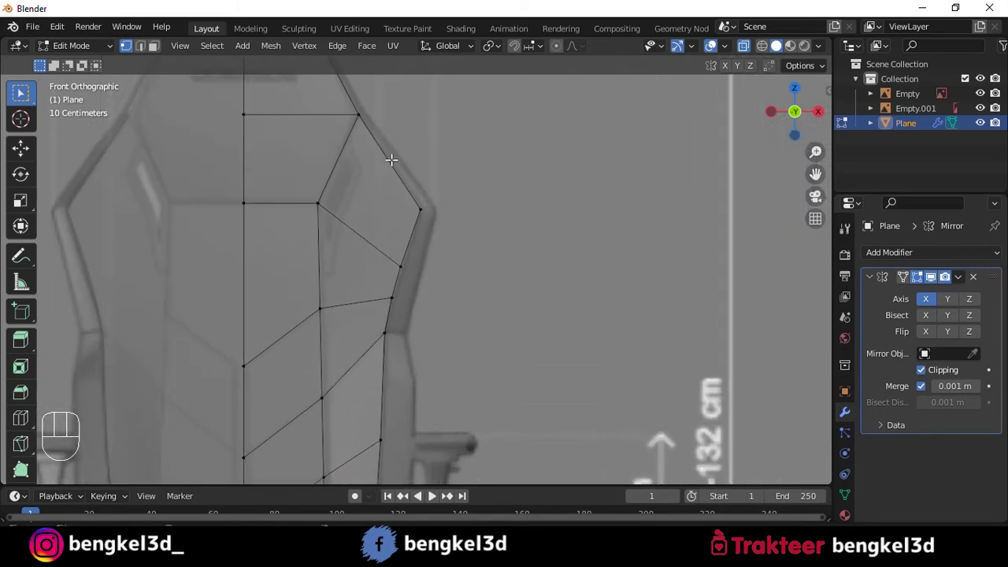
key(ctrl+r)
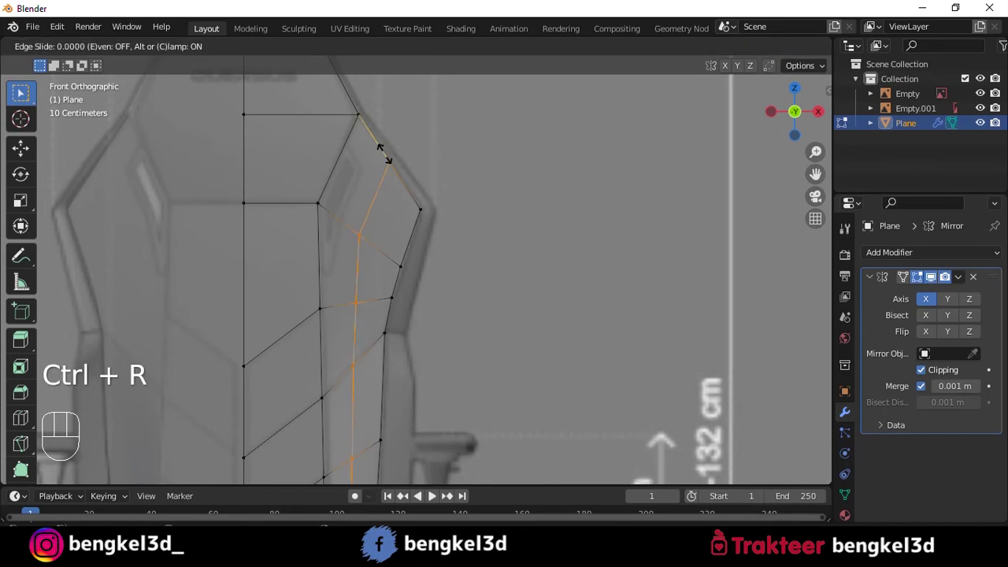
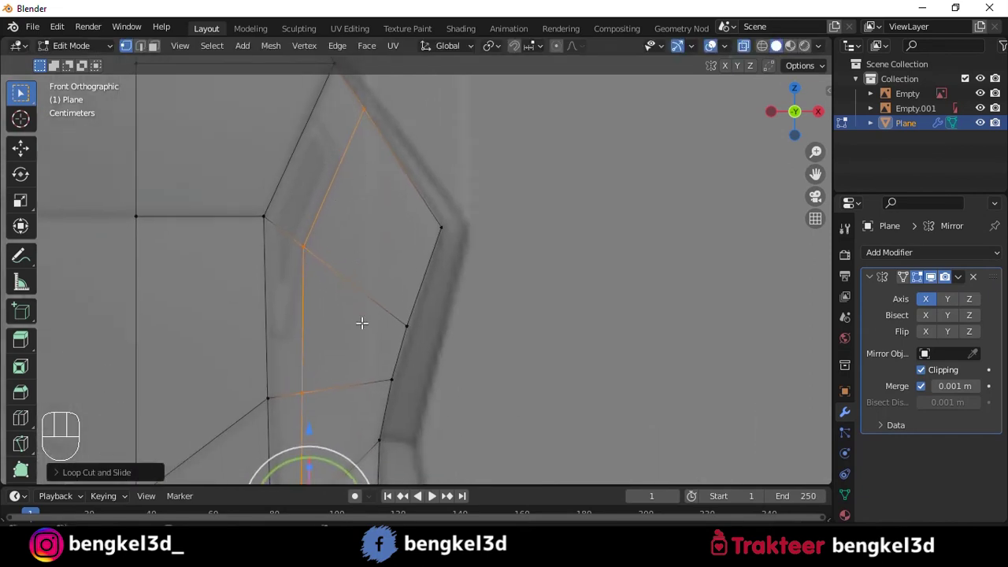
key(ctrl+r)
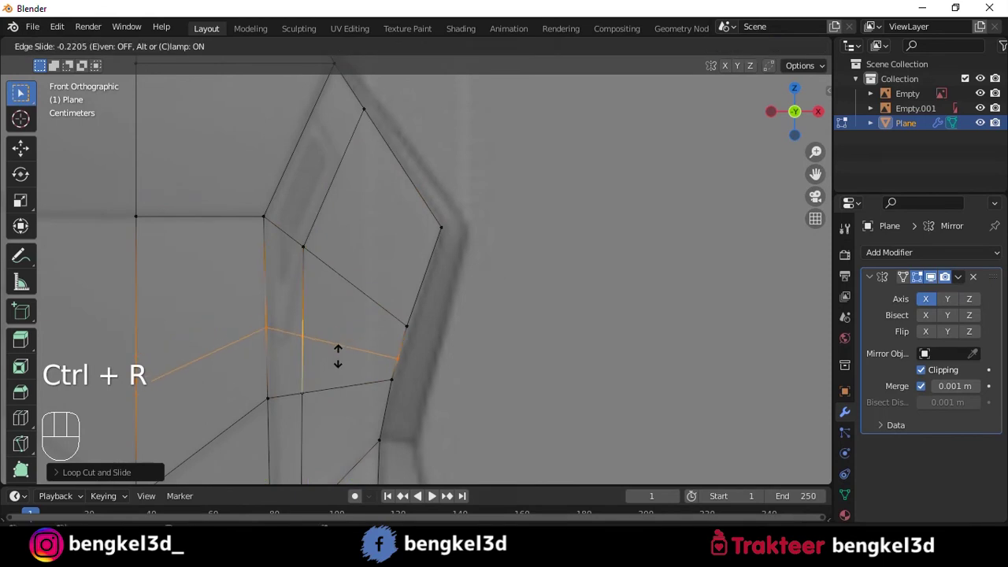
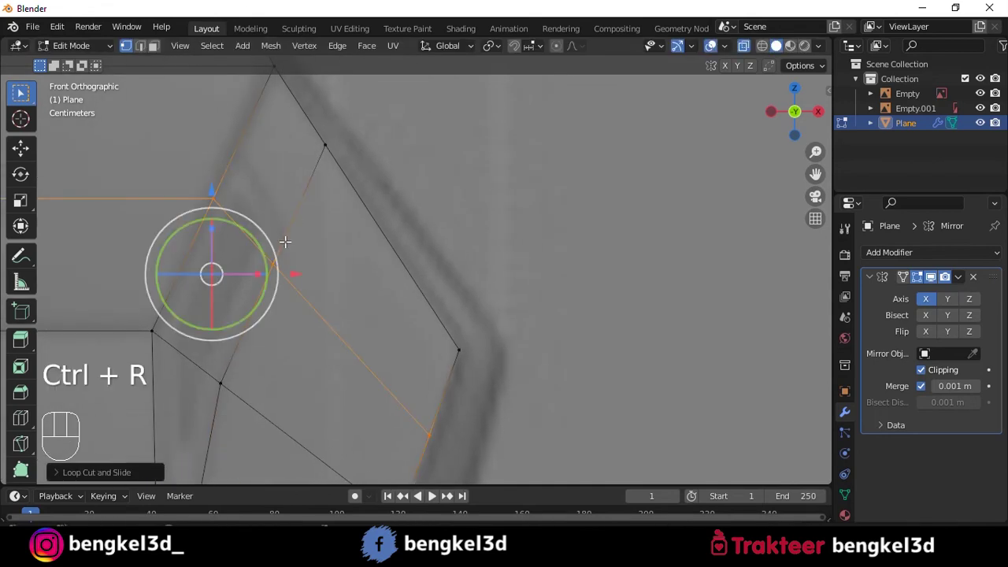
key(g)
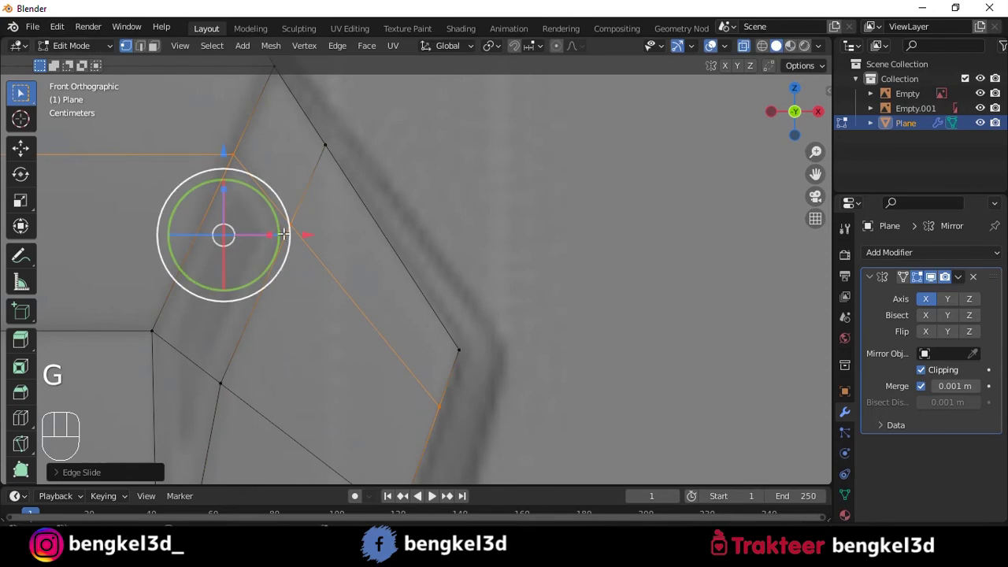
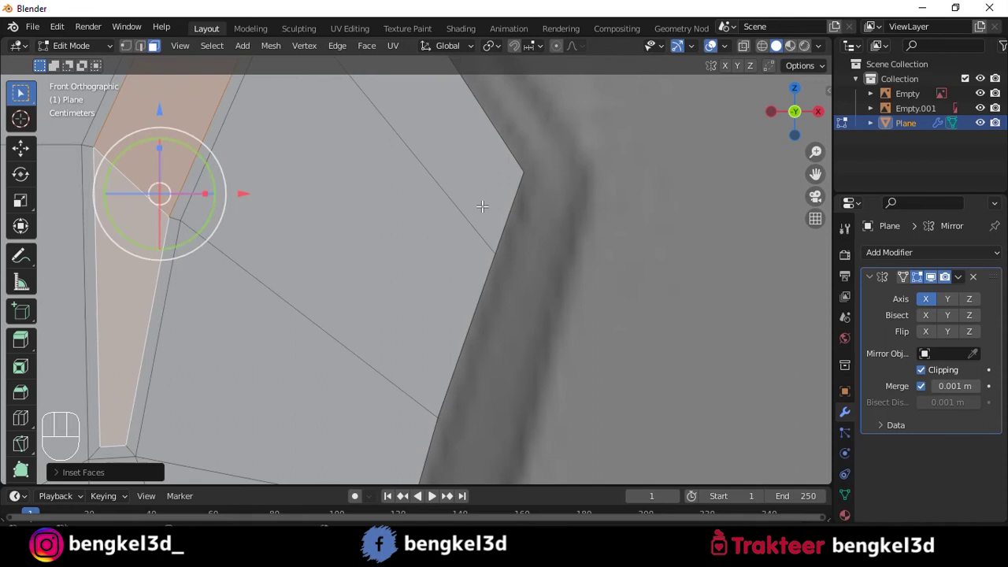
- Delete the selected slot faces from the backrest and return to vertex selection
key(i)
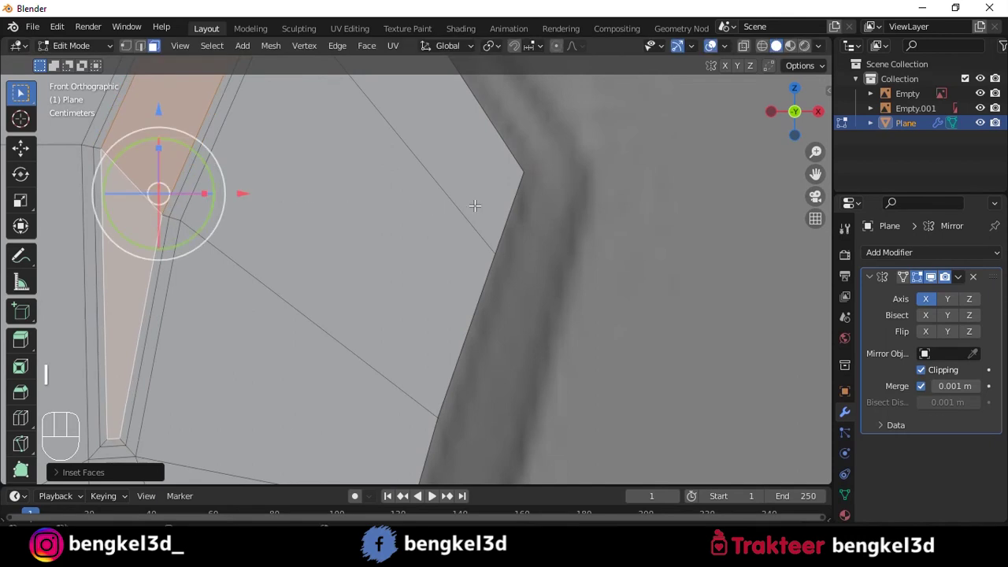
key(x)
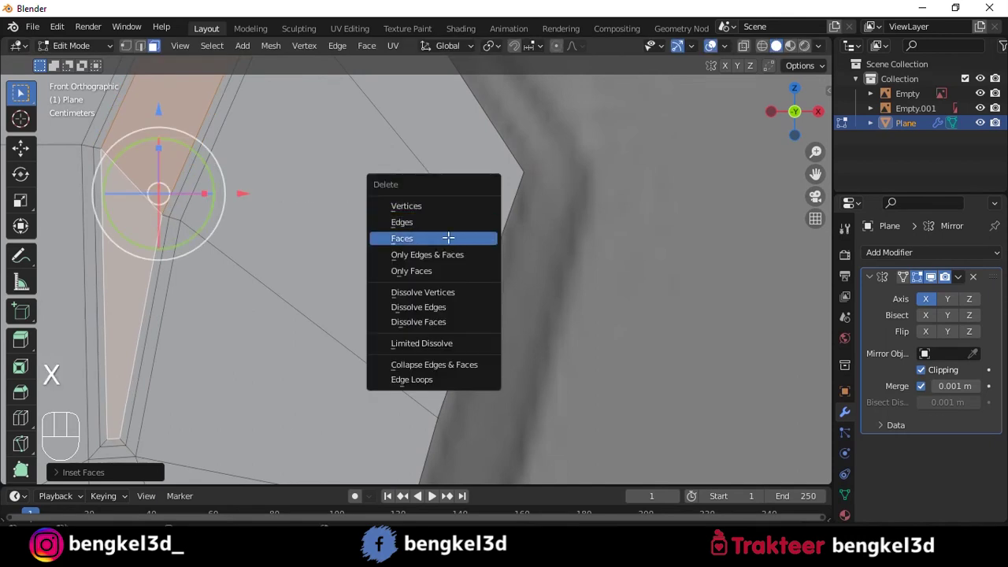
key(Tab)
middle_click(441, 204)
key(1)
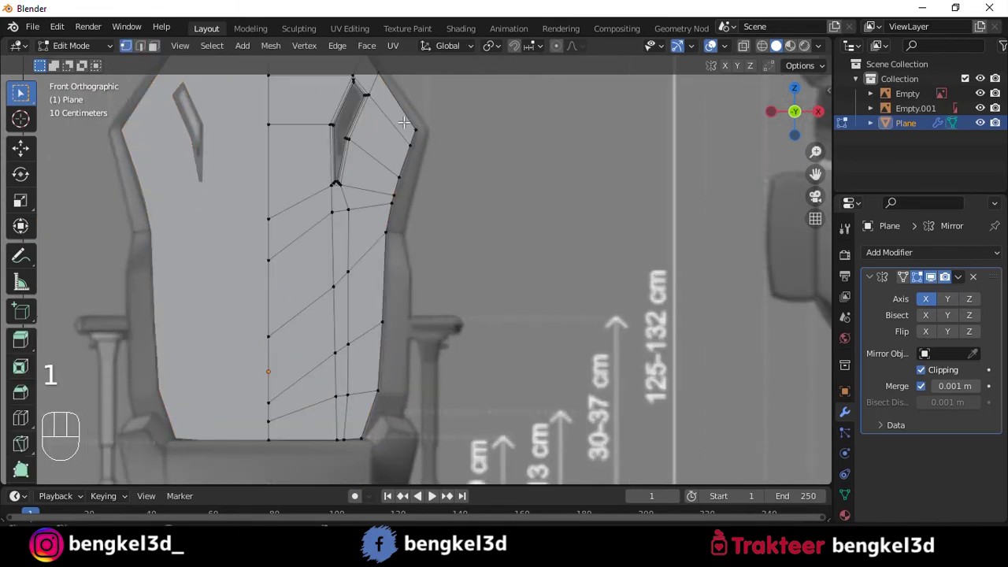
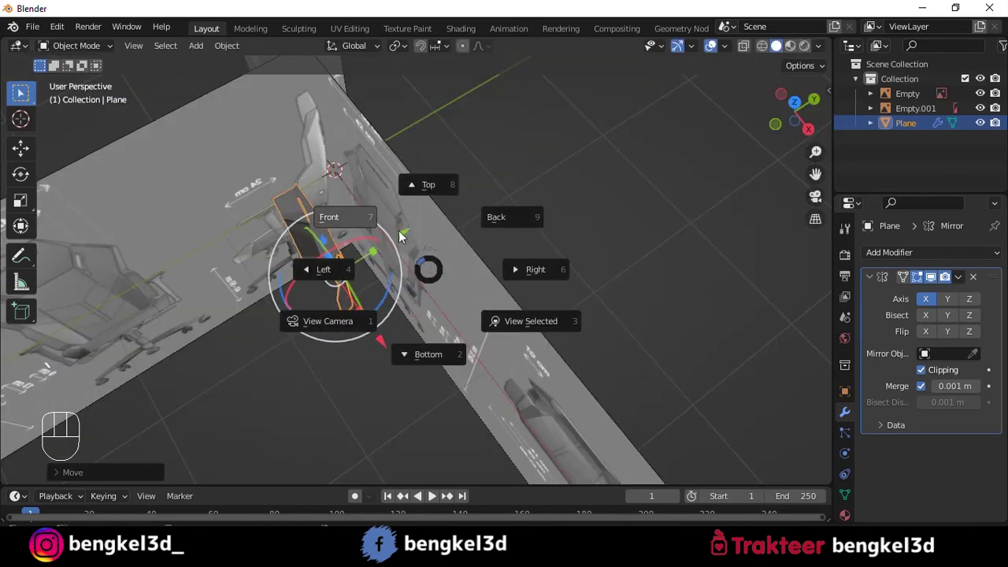
- Return to front orthographic view and zoom out to see the whole blueprint with room beside it
middle_click(426, 280)
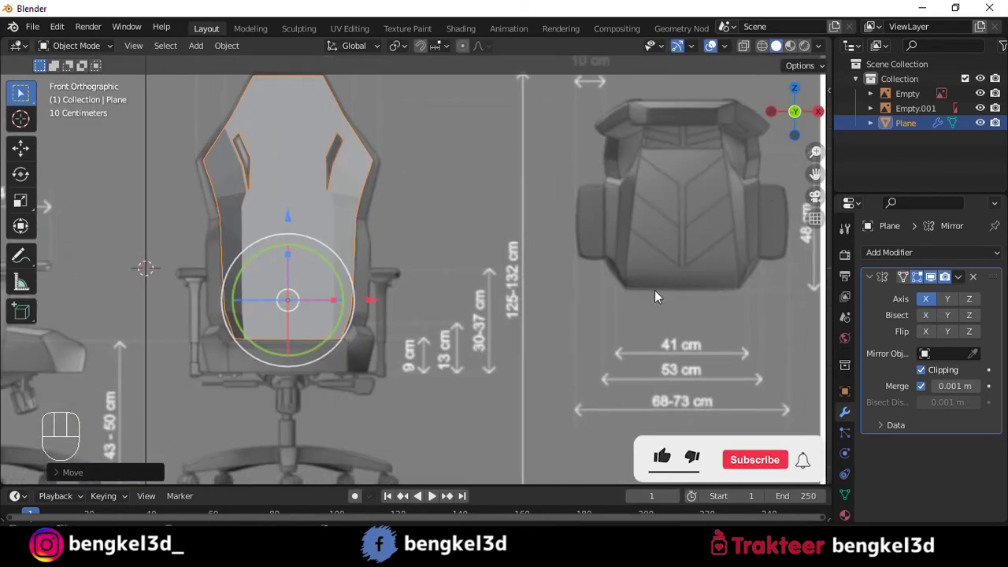
middle_click(376, 352)
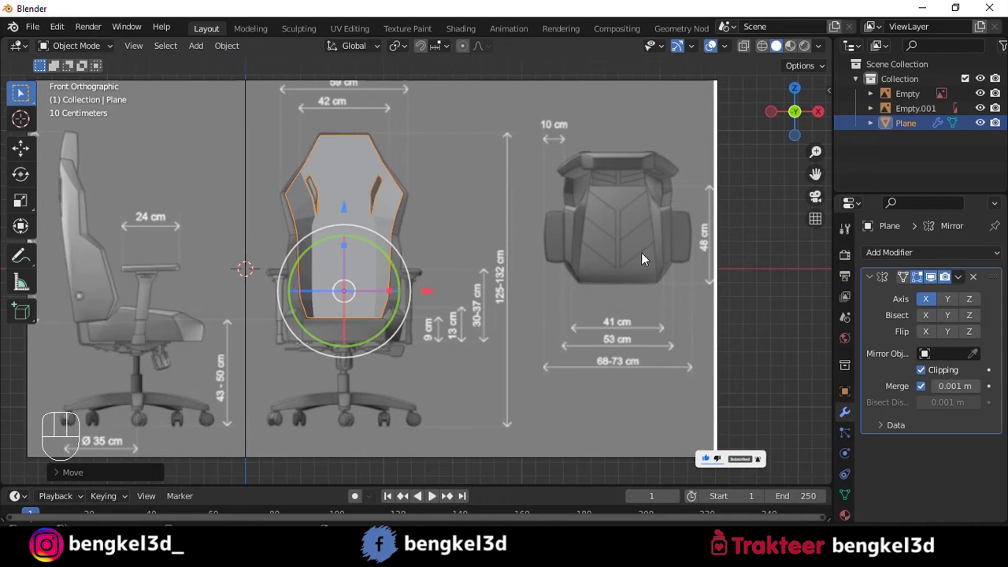
drag(551, 253, 444, 280)
middle_click(429, 223)
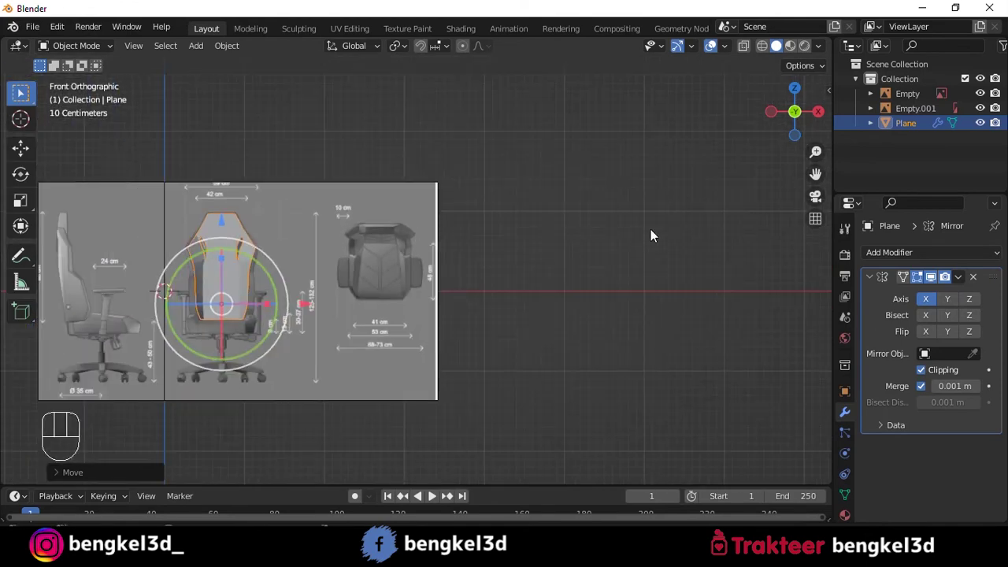
- Load the chair photo as a second reference image beside the blueprint and frame it
key(shift+a)
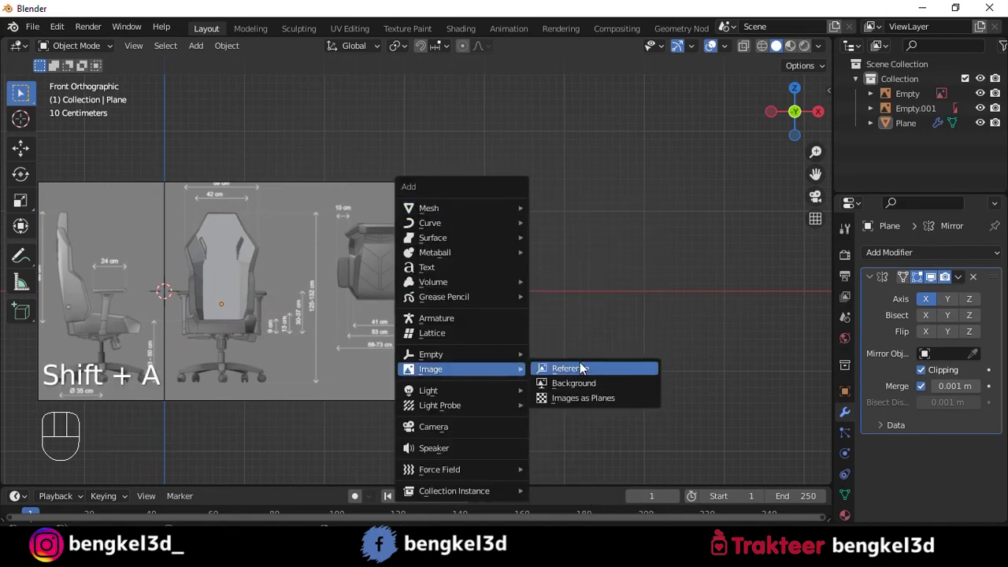
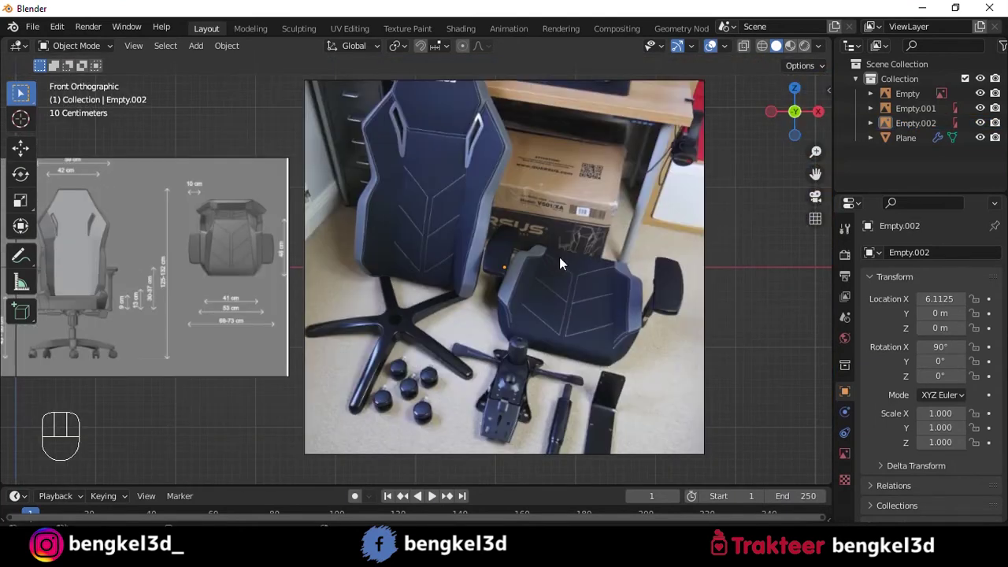
drag(448, 257, 672, 245)
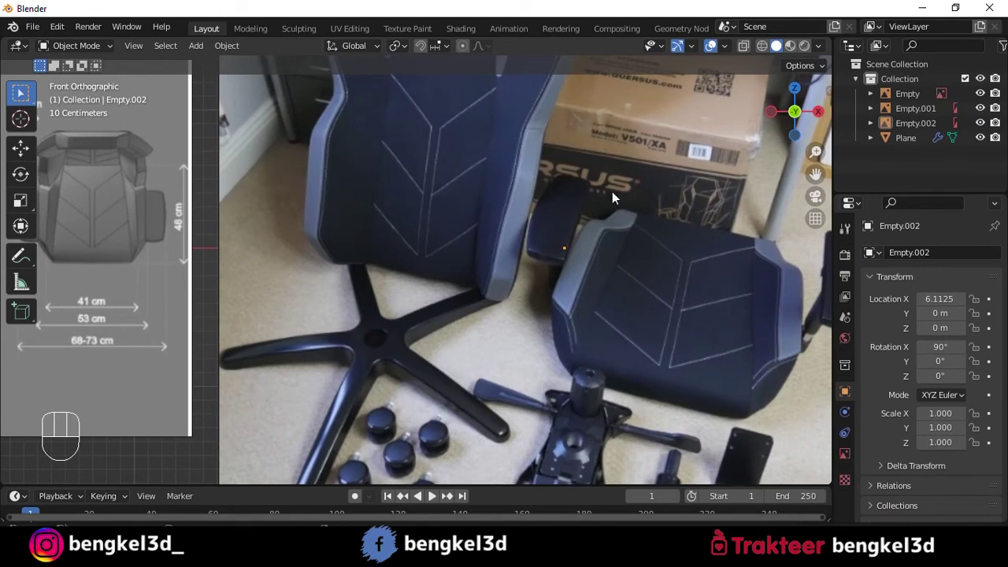
drag(146, 234, 281, 247)
middle_click(273, 216)
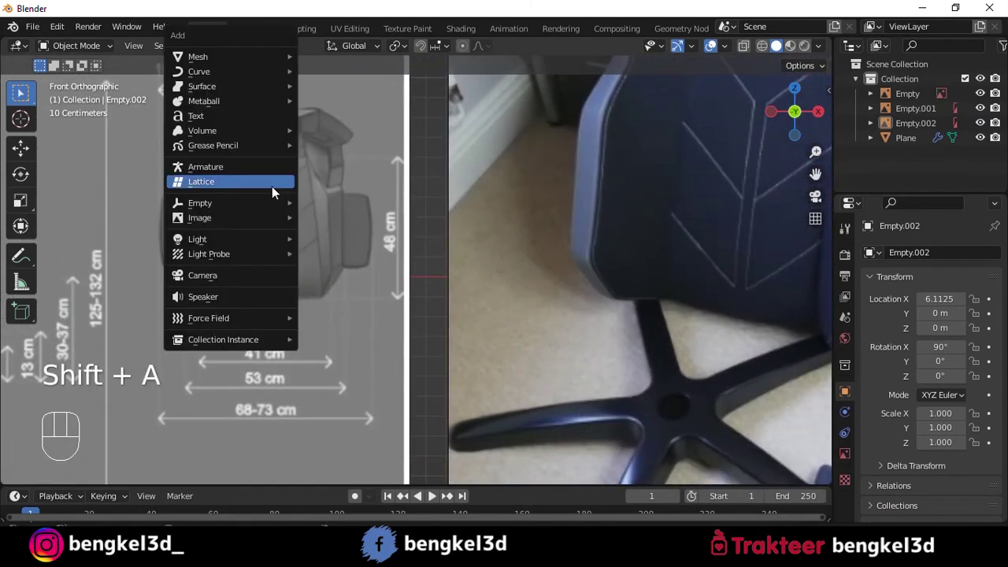
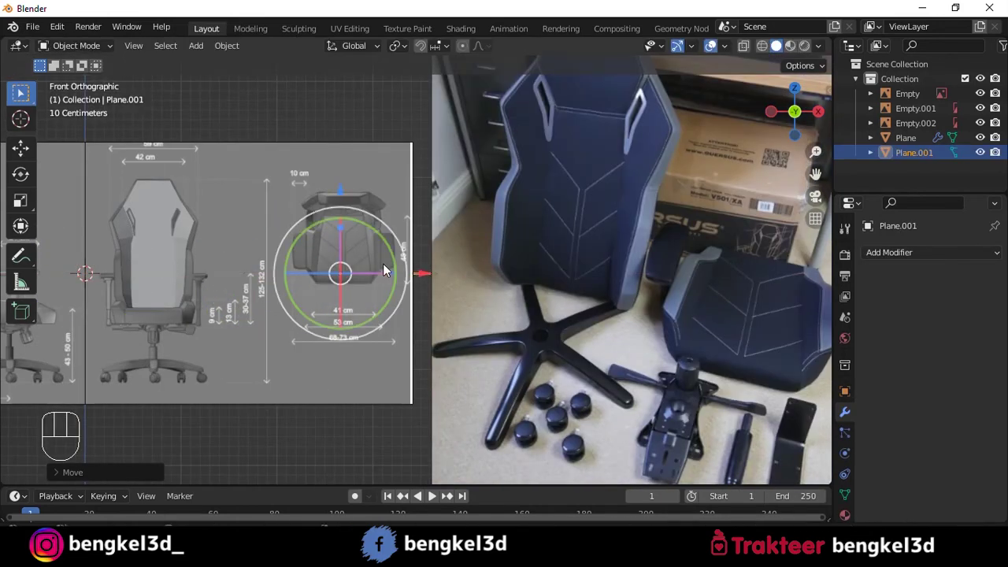
- Select the blueprint reference image and duplicate it
middle_click(361, 214)
middle_click(417, 187)
click(422, 183)
middle_click(386, 186)
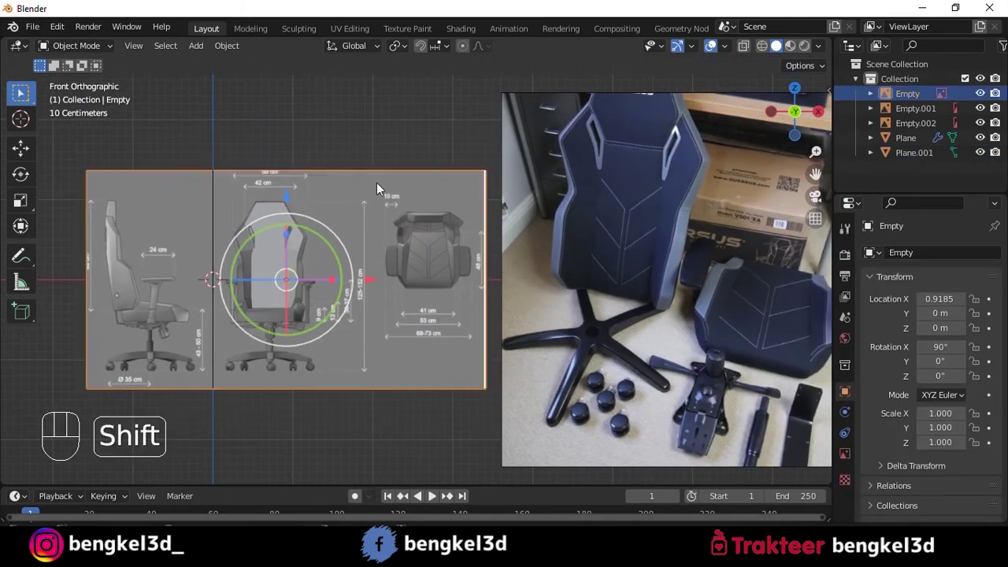
key(r)
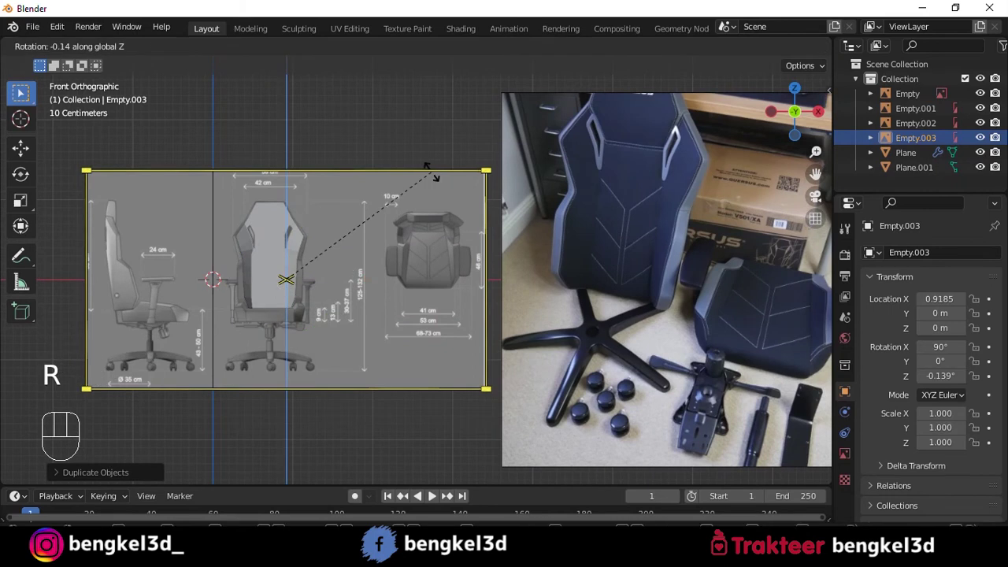
- Undo a stray rotation and push the copied blueprint back along the depth axis
drag(436, 209, 433, 253)
drag(419, 275, 443, 276)
key(ctrl+z)
middle_click(369, 226)
key(g)
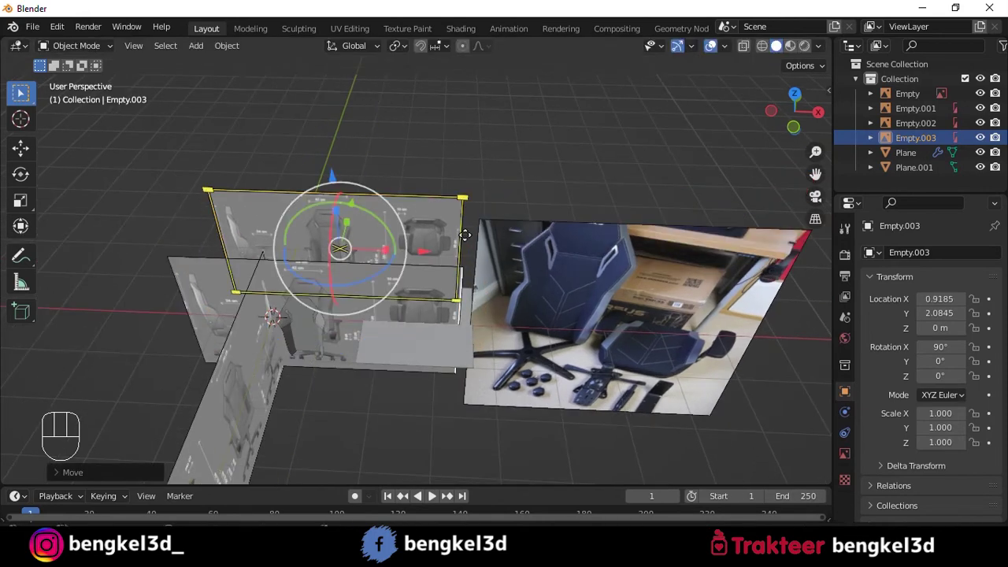
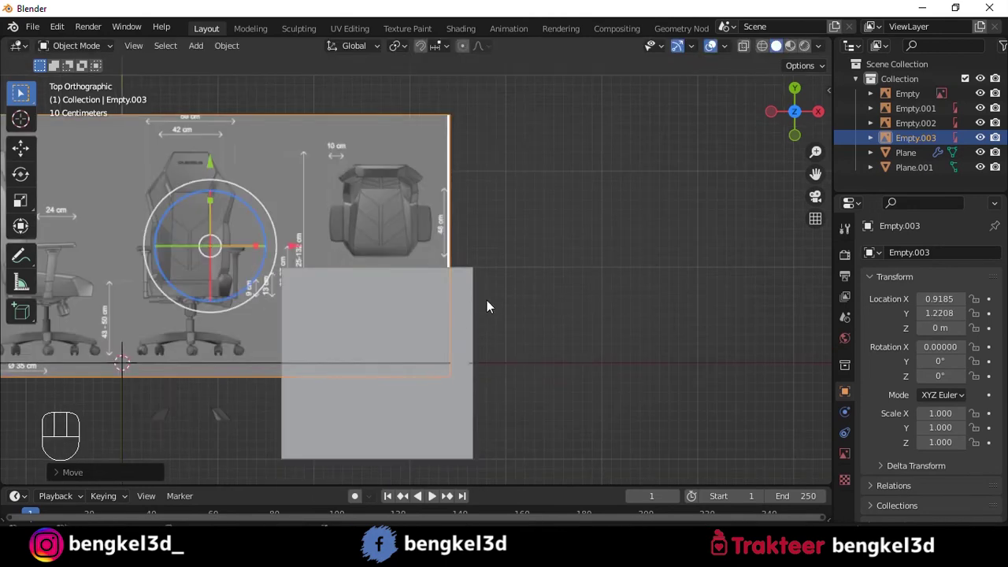
- Select the new seat plane and scale it down to fit the seat in the top-view blueprint
click(473, 316)
drag(384, 275, 431, 135)
key(shift+alt+z)
middle_click(483, 174)
key(s)
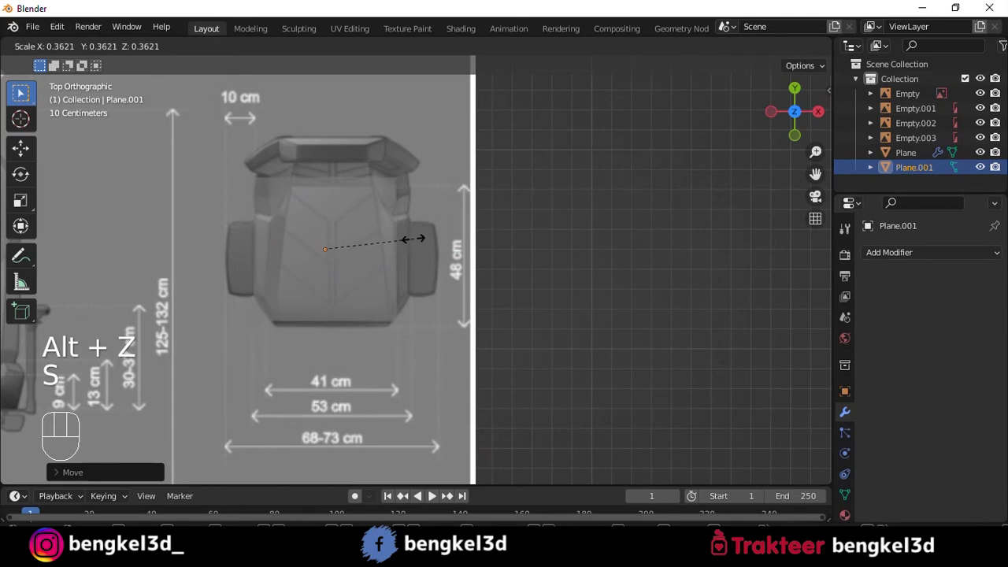
- Delete the seat plane's left half in Edit Mode and mirror the rest across X with clipping
key(alt+z)
key(Tab)
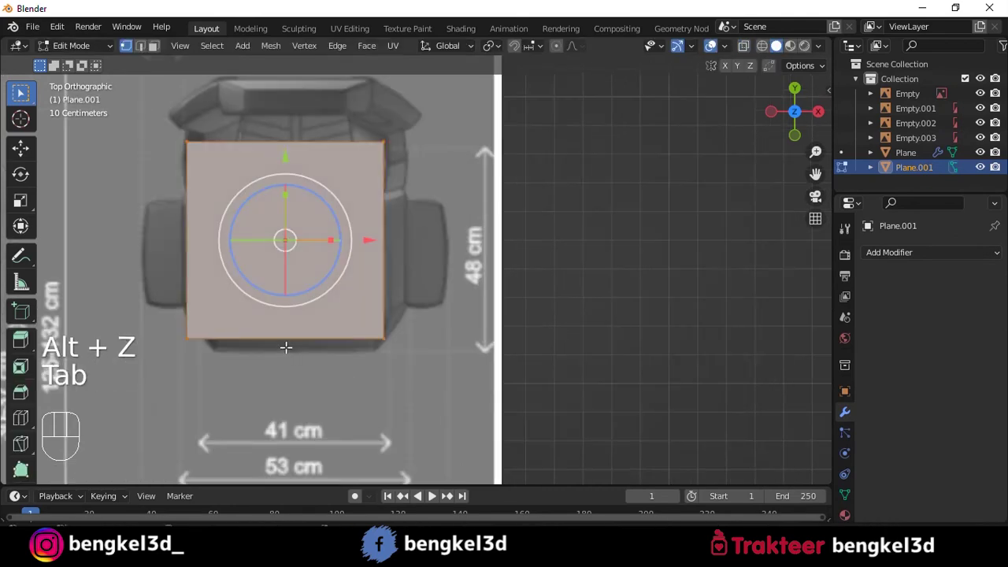
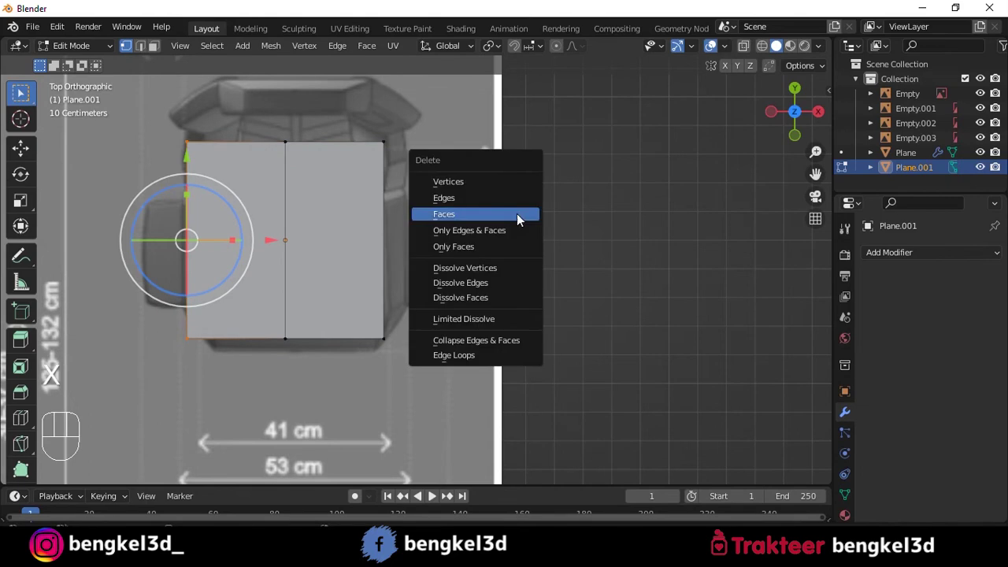
key(Tab)
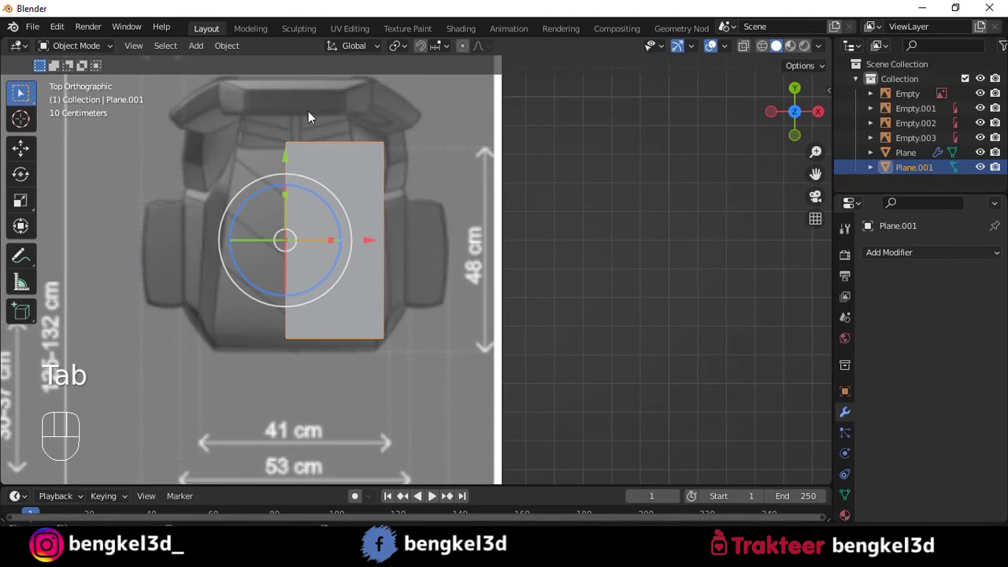
drag(940, 255, 707, 421)
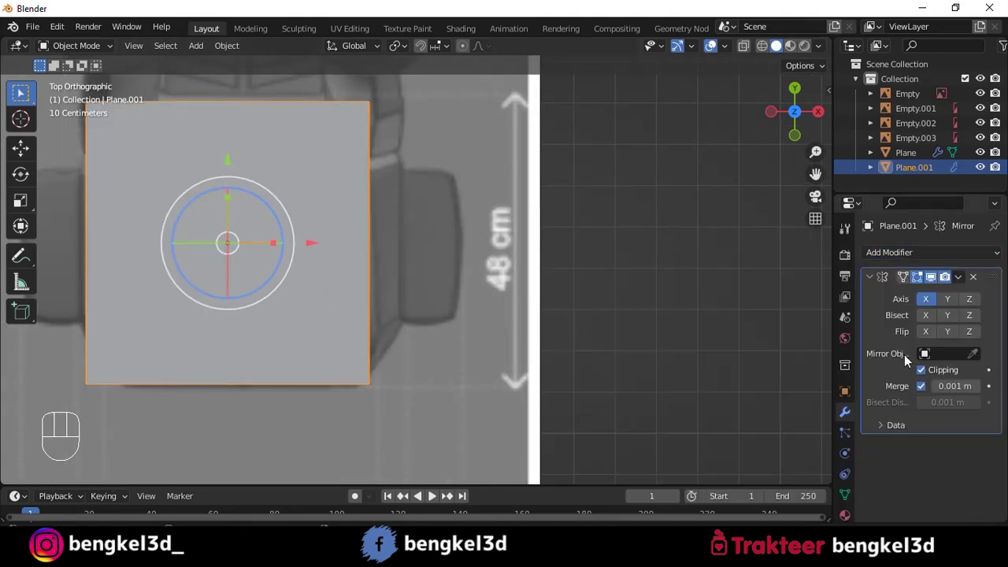
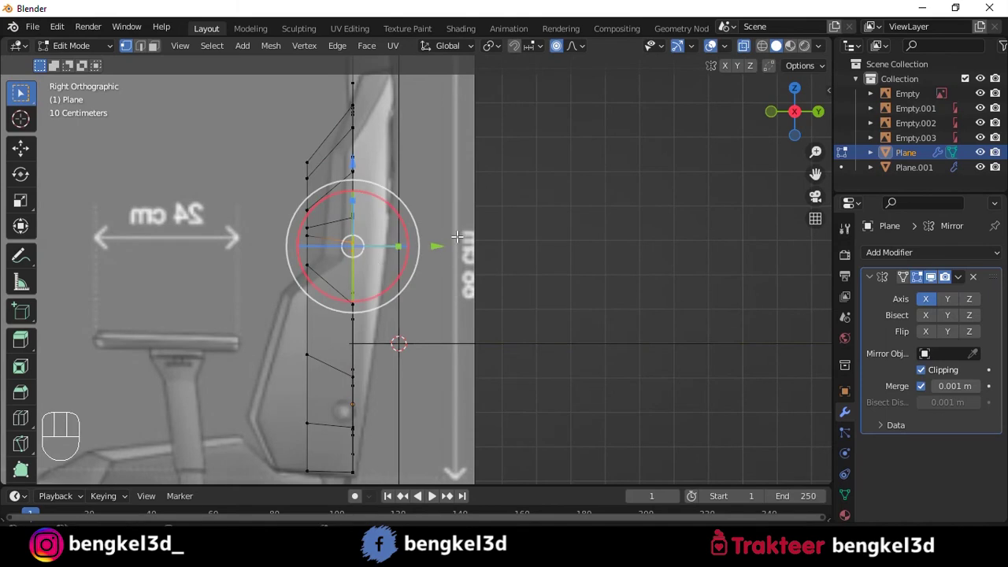
- Grab the backrest's side vertices onto the chair's curved reference profile
key(g)
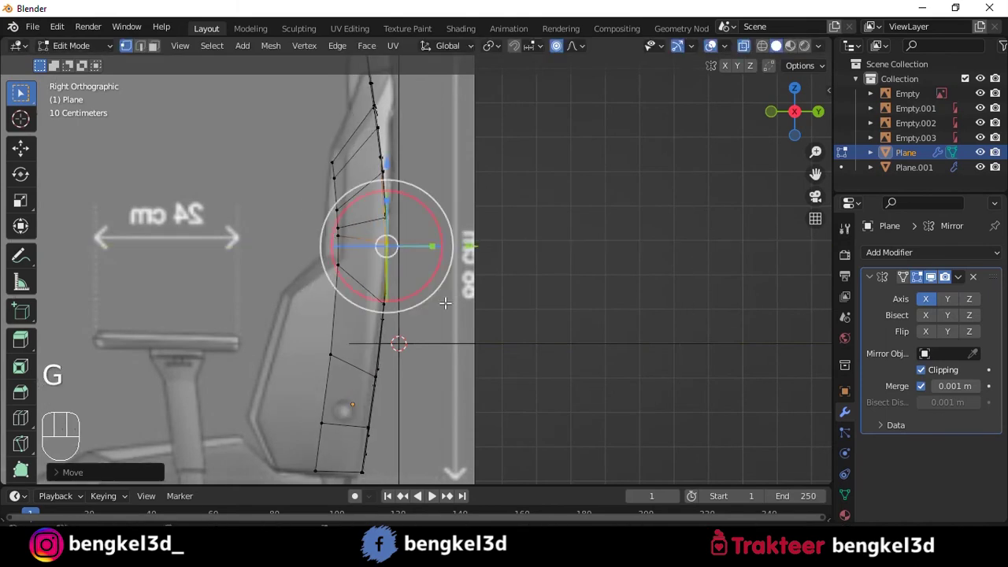
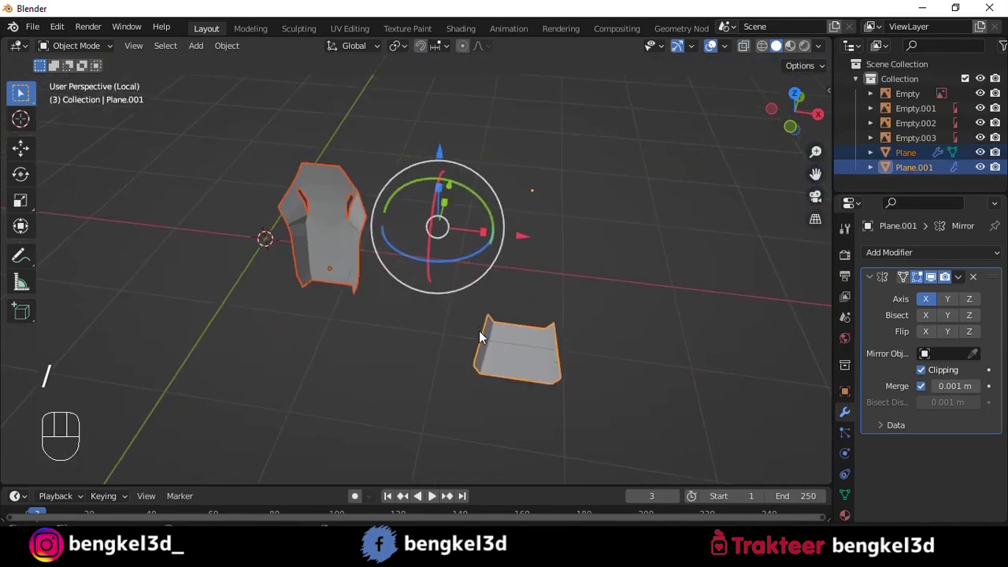
- Orbit around the isolated backrest and seat to inspect their shape in 3D
drag(614, 195, 454, 190)
drag(413, 192, 426, 217)
middle_click(418, 220)
middle_click(353, 115)
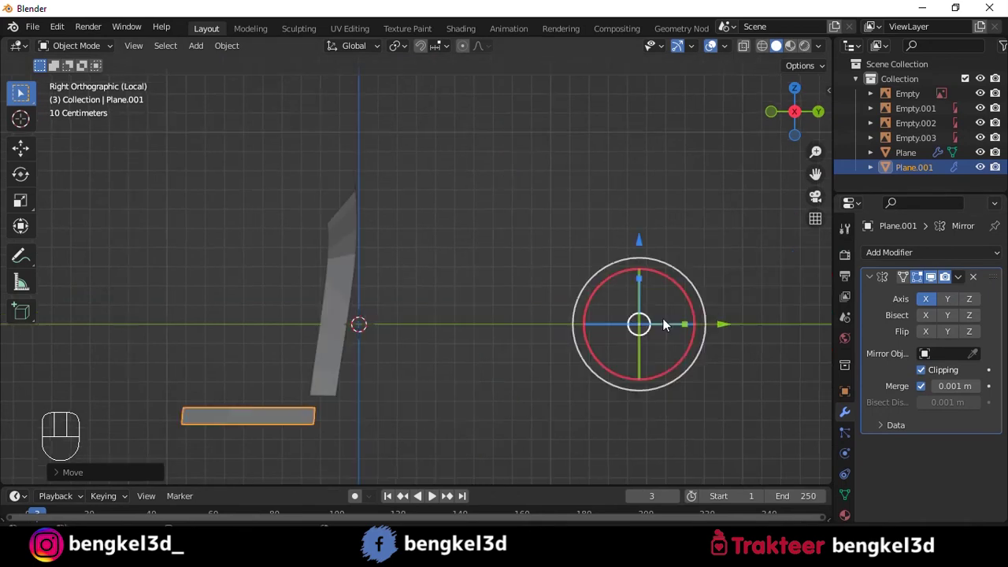
drag(236, 52, 407, 97)
middle_click(306, 215)
- Leave Local View to bring the references back and switch to Top view over the seat
click(279, 307)
drag(360, 360, 360, 305)
drag(317, 276, 416, 290)
key(/)
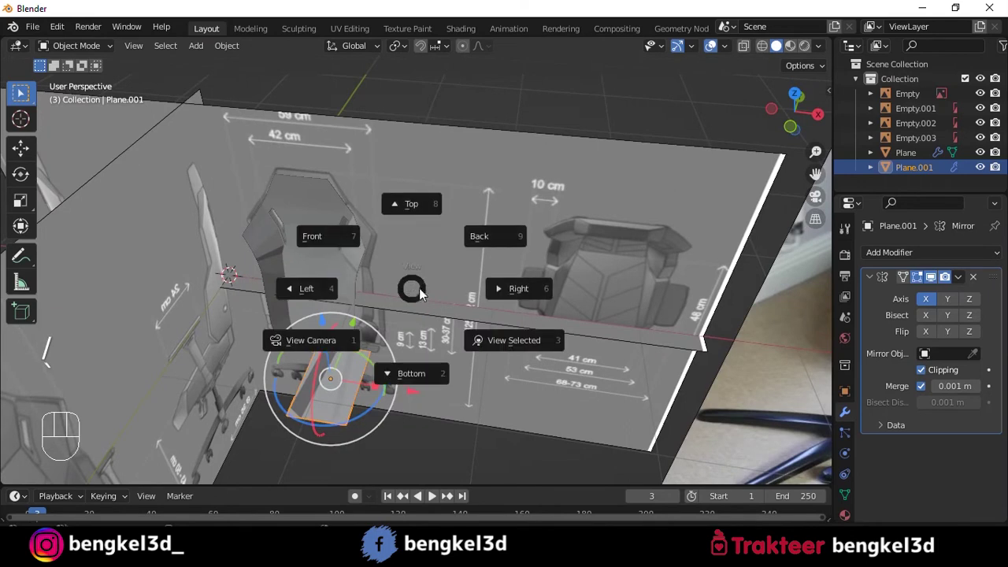
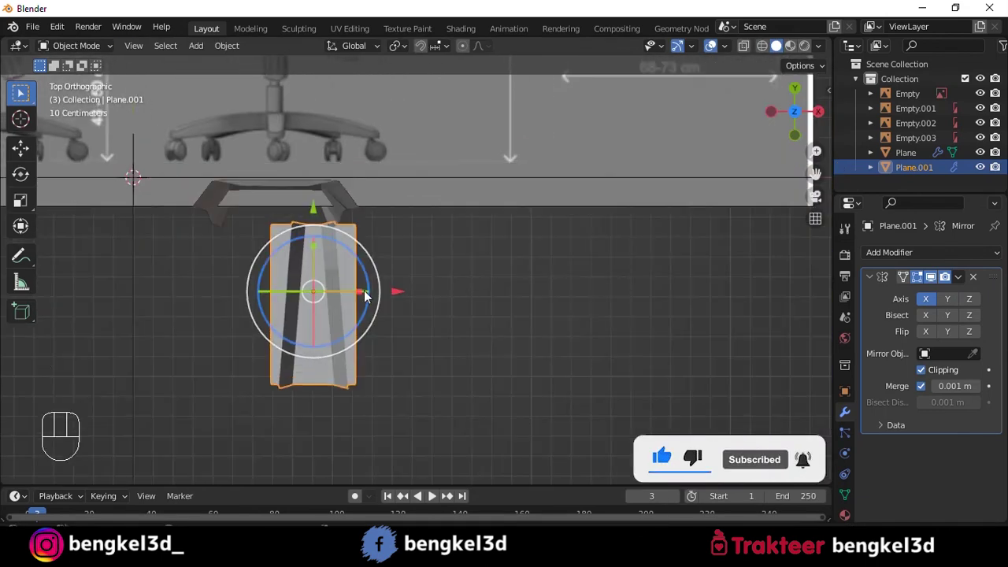
- Remove the seat half's Mirror modifier and frame its inner edge in the viewport
drag(367, 295, 392, 296)
key(ctrl+z)
drag(396, 238, 424, 282)
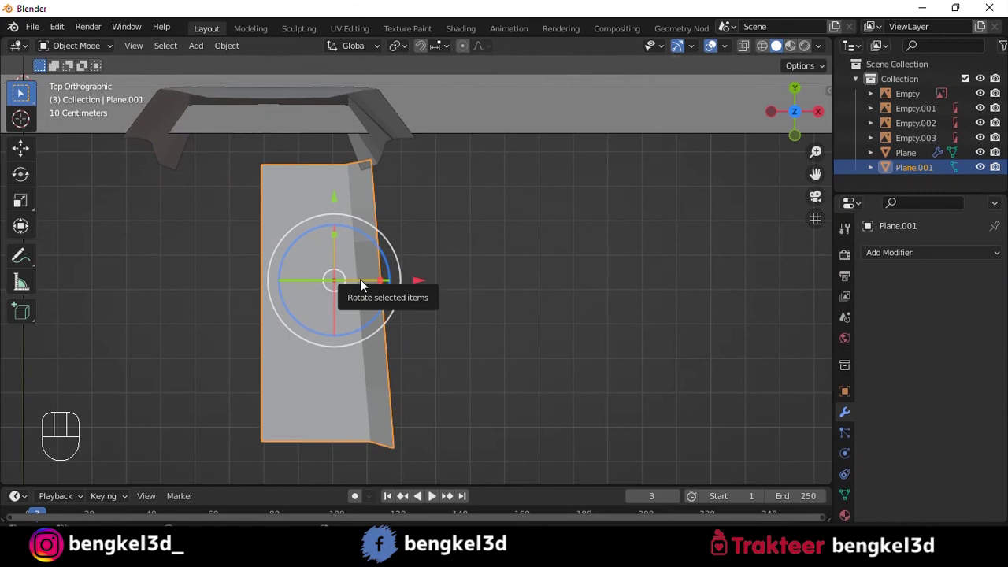
middle_click(365, 259)
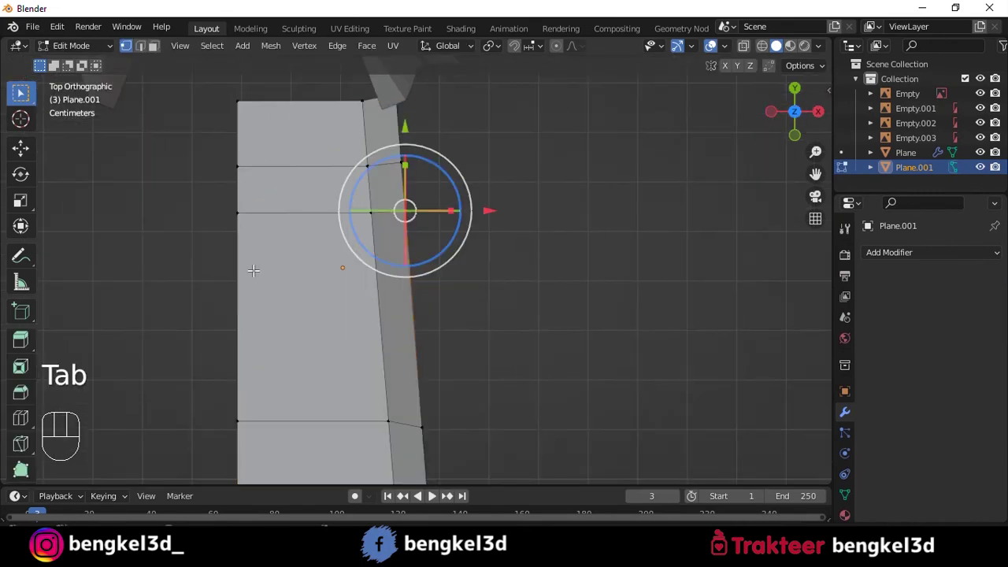
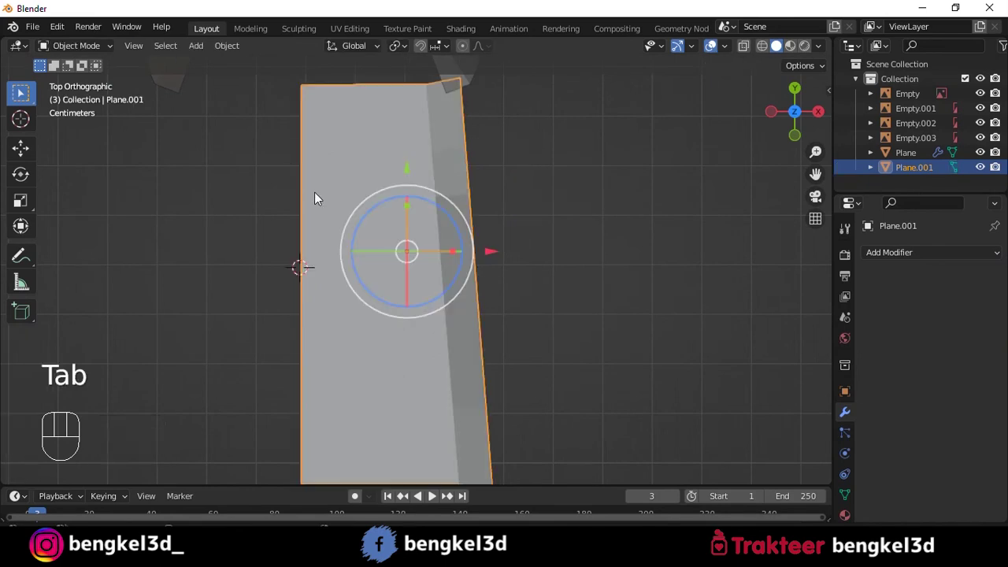
- Move the seat's origin onto the centre line and re-add an X-axis Mirror modifier
key(ctrl+a)
key(ctrl+a)
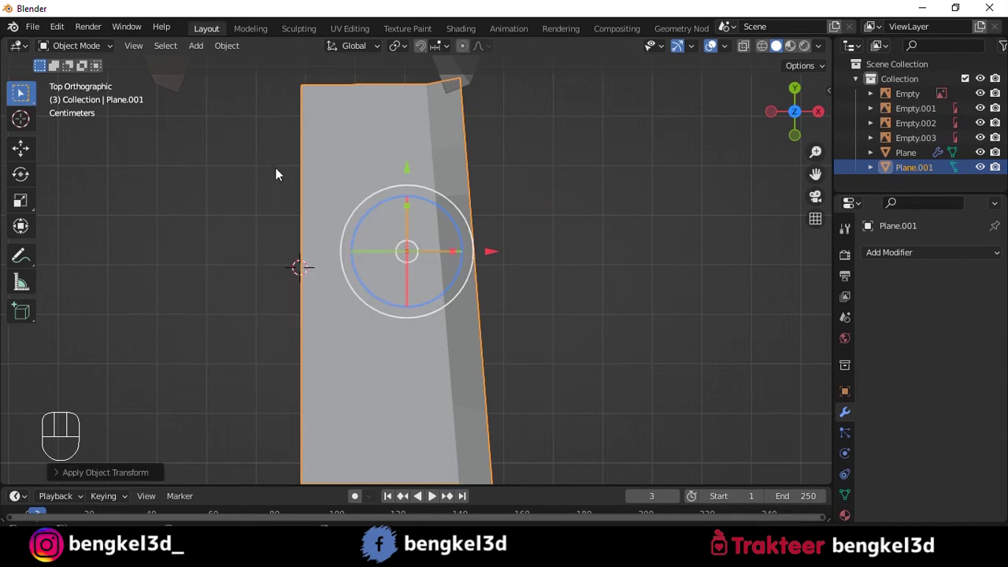
drag(226, 46, 411, 114)
drag(919, 259, 628, 377)
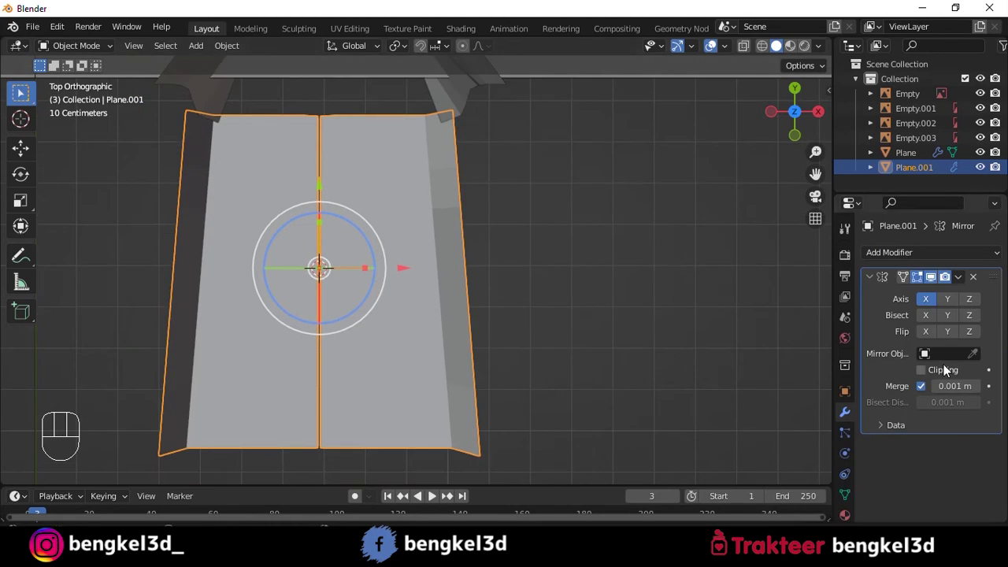
- Enable Clipping on the seat's Mirror modifier and select its geometry in Edit Mode
click(928, 375)
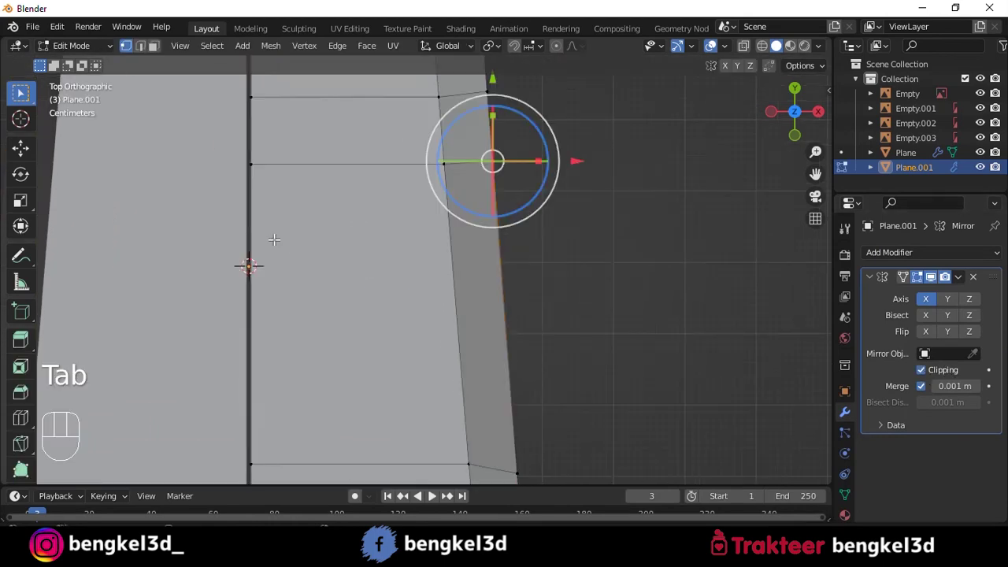
key(a)
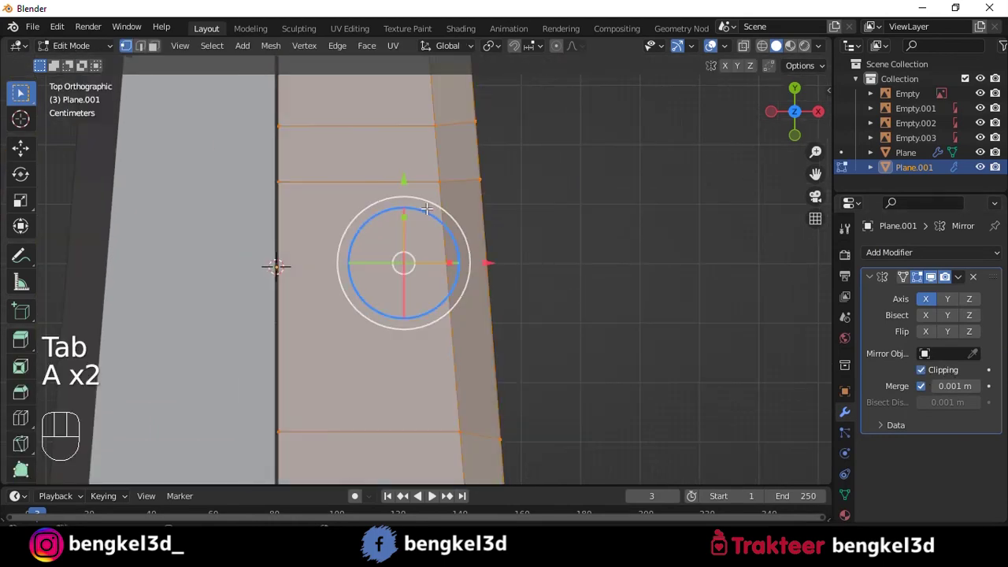
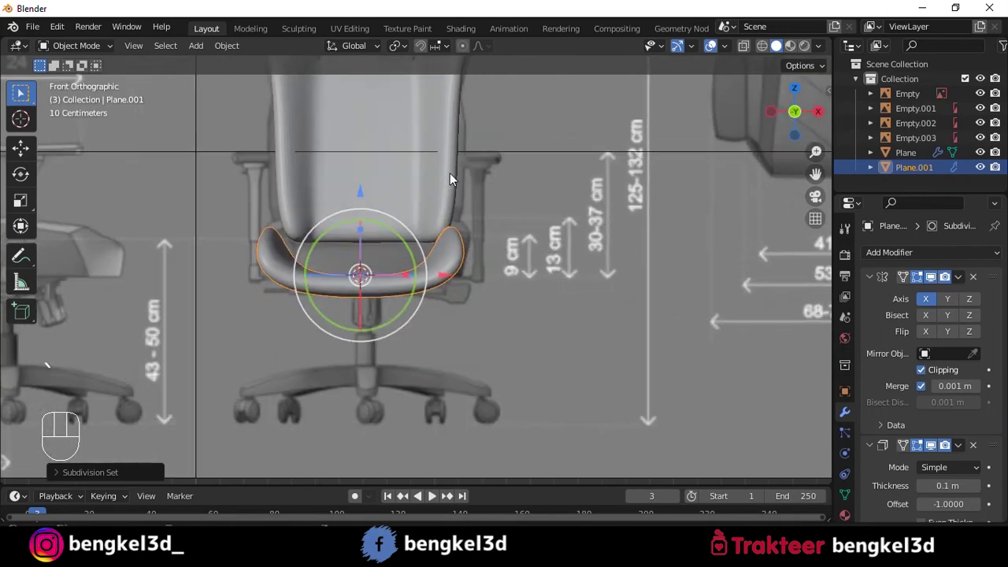
- Reframe the view on the chair's front reference and select the backrest plane
drag(455, 245, 417, 111)
middle_click(427, 172)
right_click(535, 168)
click(440, 167)
- Toggle X-ray over the front reference and start editing the backrest's vertices
middle_click(457, 147)
middle_click(457, 197)
key(alt+z)
middle_click(507, 167)
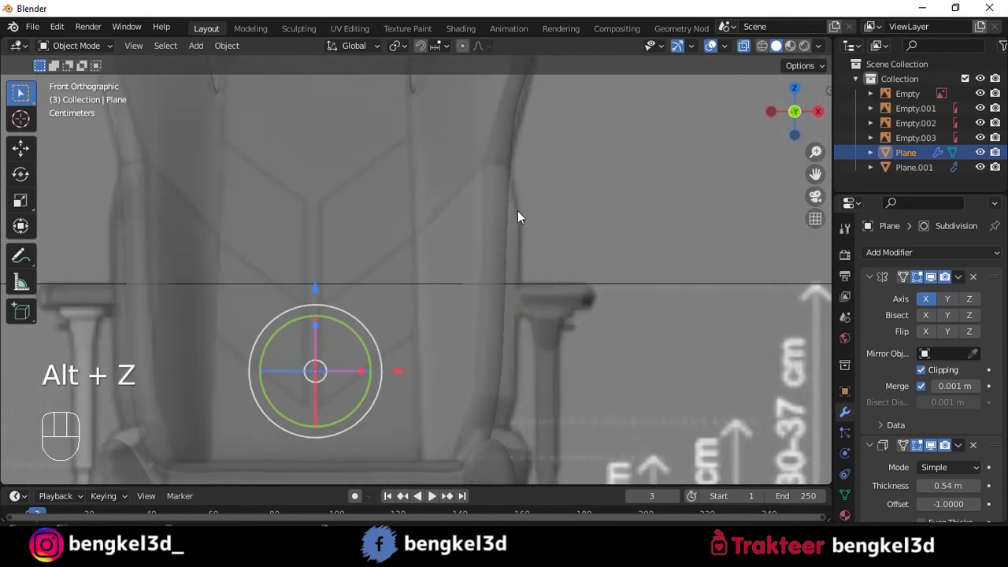
key(alt+z)
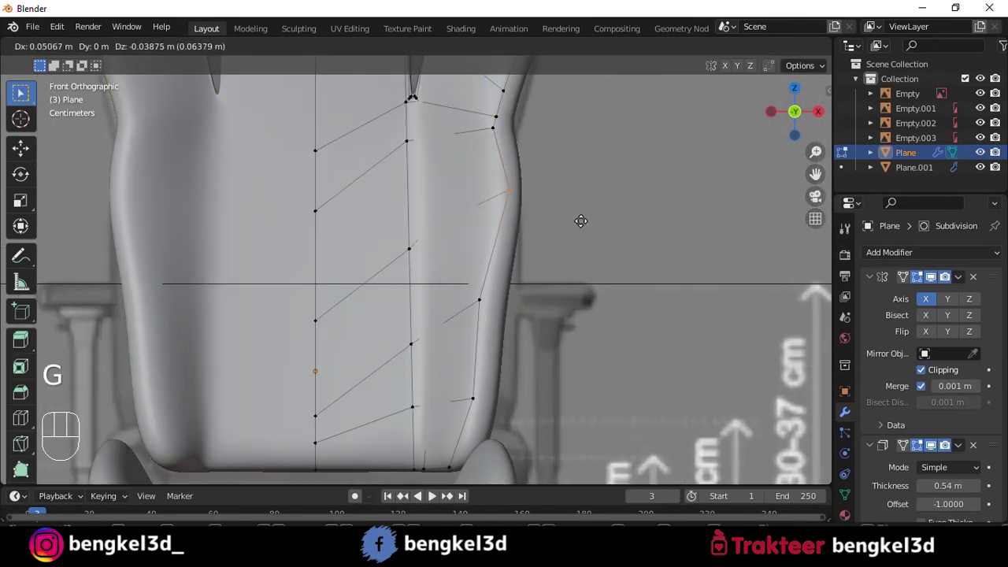
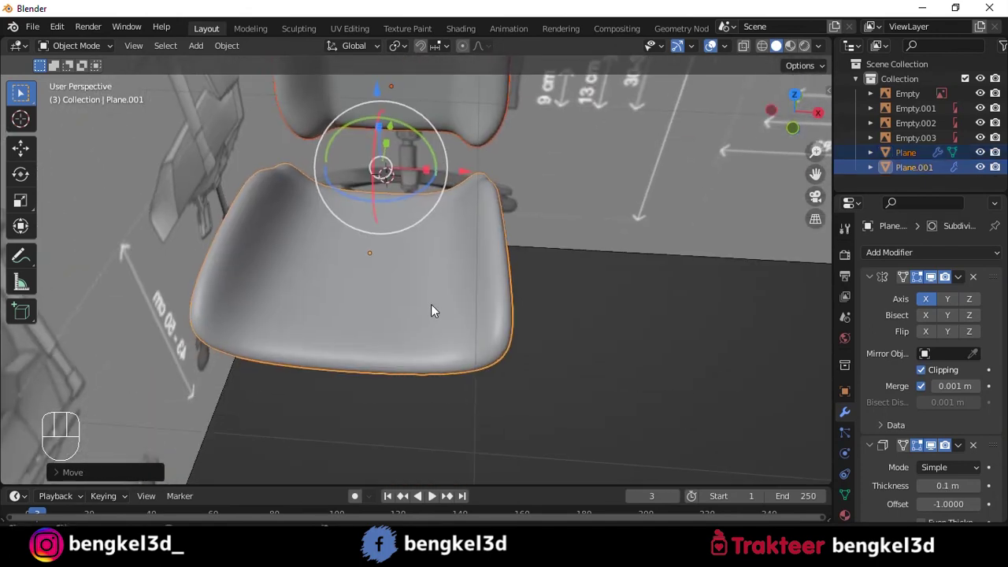
- Slide the seat's edge loops toward its front and side edges to tighten the curves
click(449, 350)
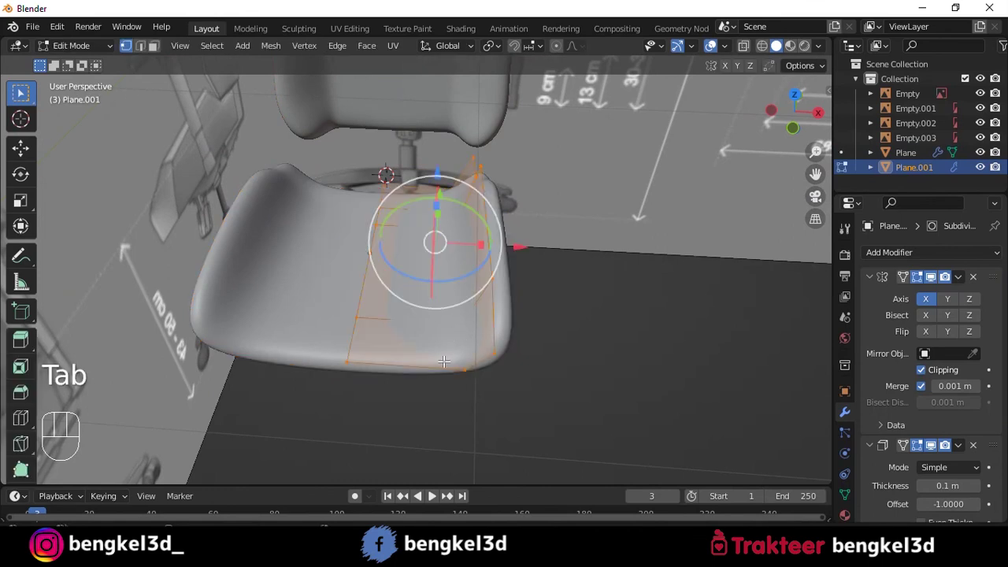
key(ctrl+r)
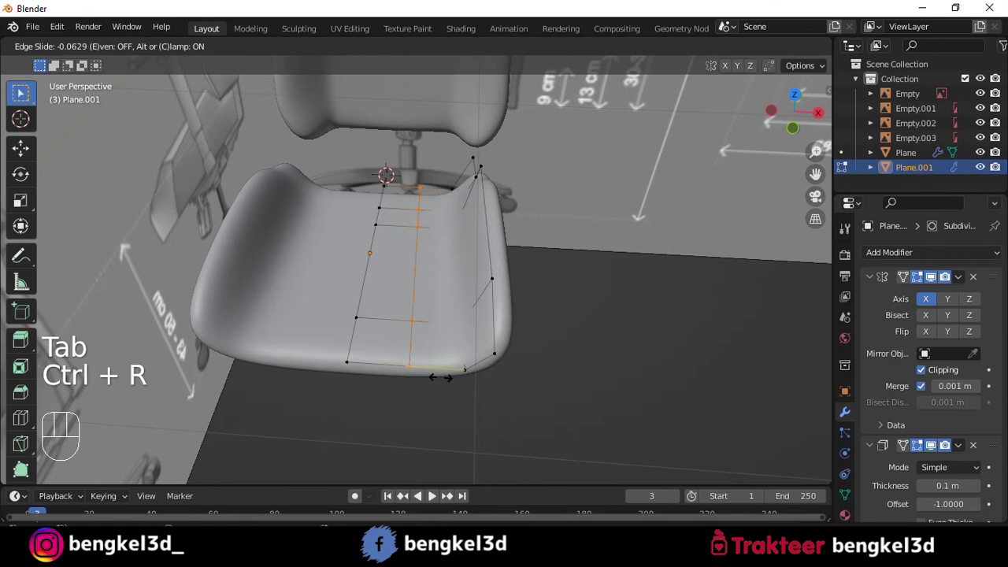
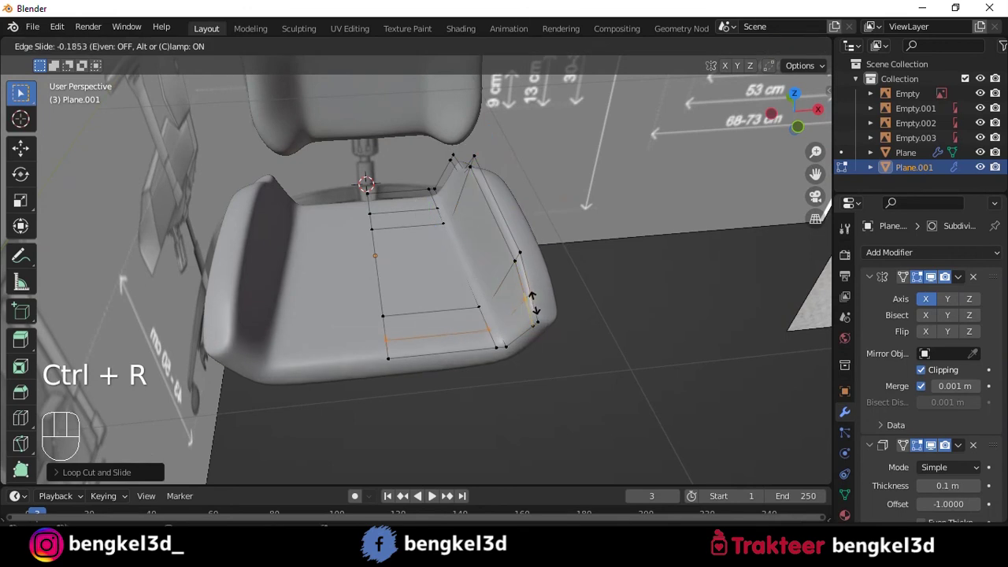
key(Tab)
drag(561, 336, 410, 263)
- Select the backrest and check both pieces from the right-side view
click(557, 140)
drag(549, 209, 515, 282)
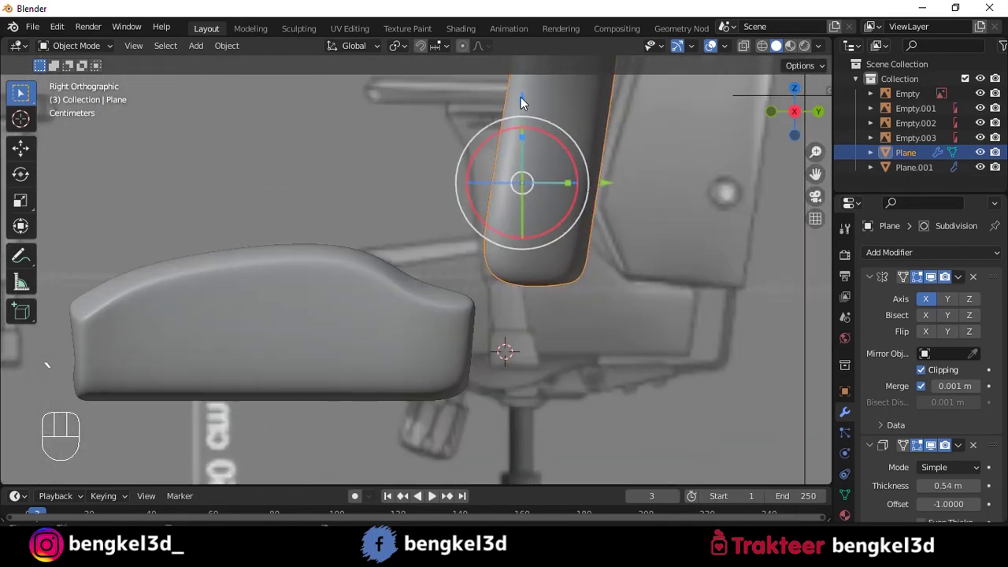